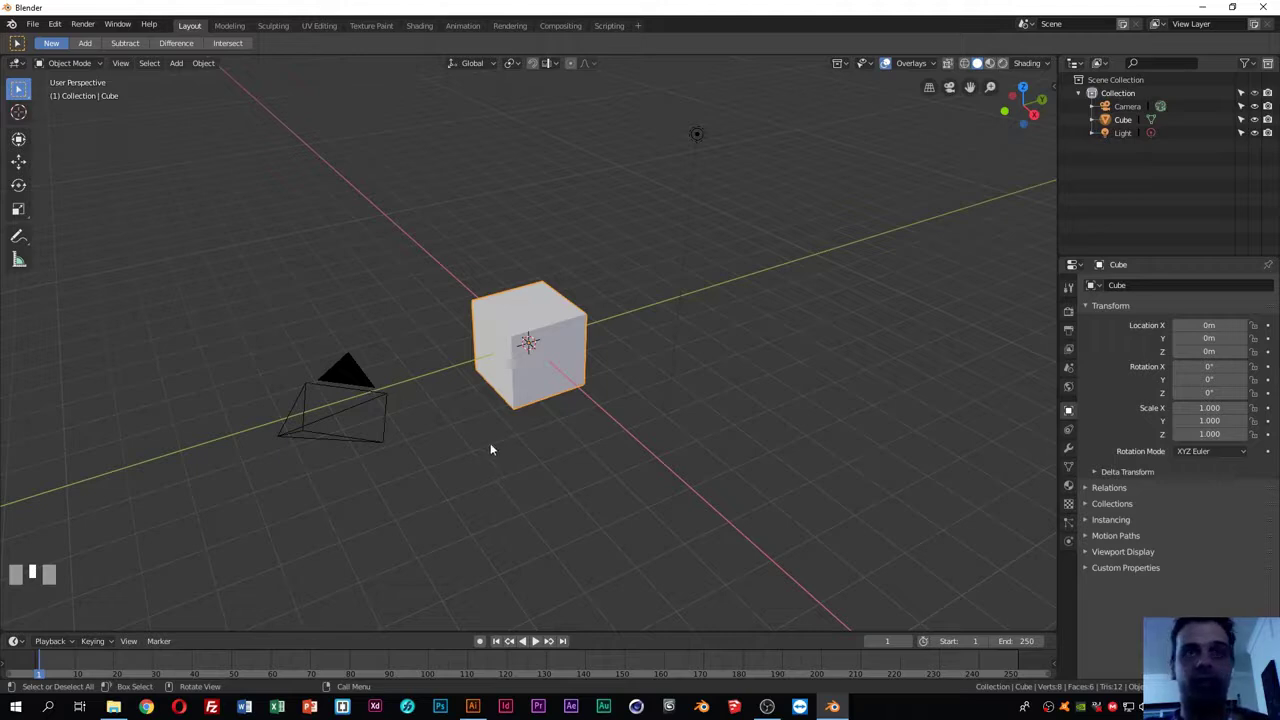
Step: Orbit around the default scene and select the cube, ready to delete it before importing logo.svg
middle_click(609, 332)
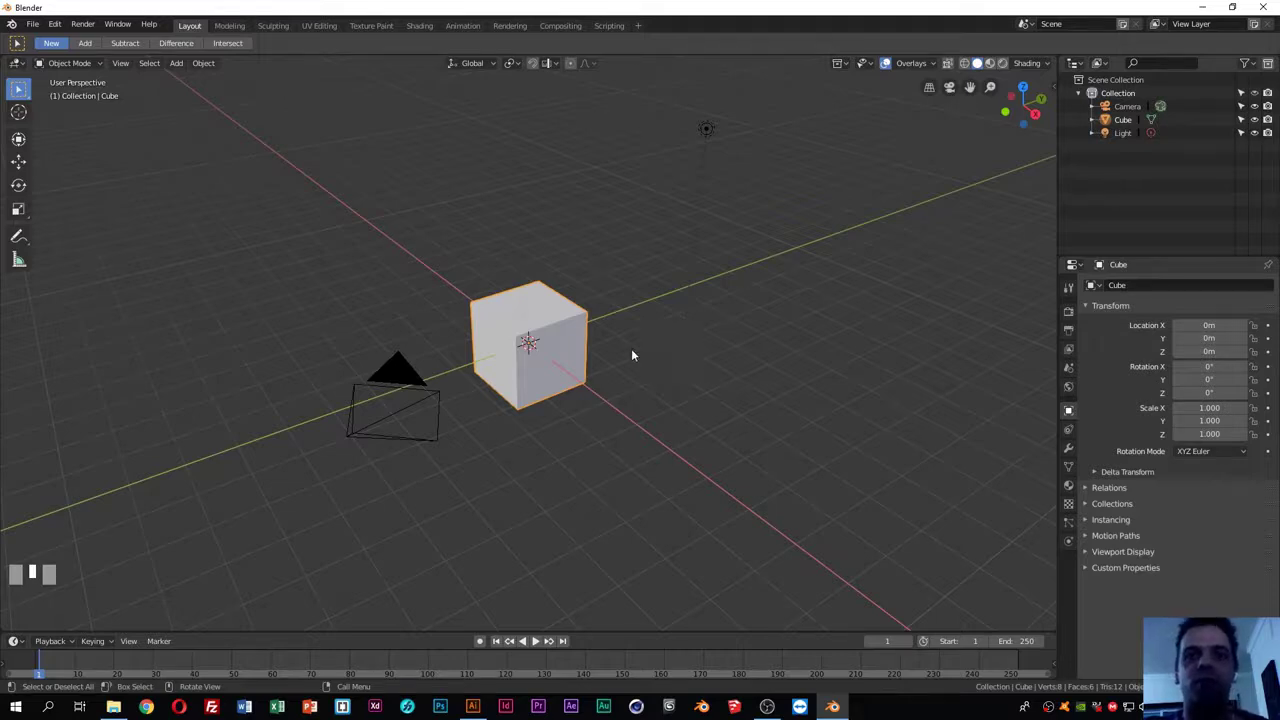
left_click_drag(637, 352, 755, 382)
left_click(755, 382)
left_click(526, 333)
left_click(384, 419)
left_click(709, 141)
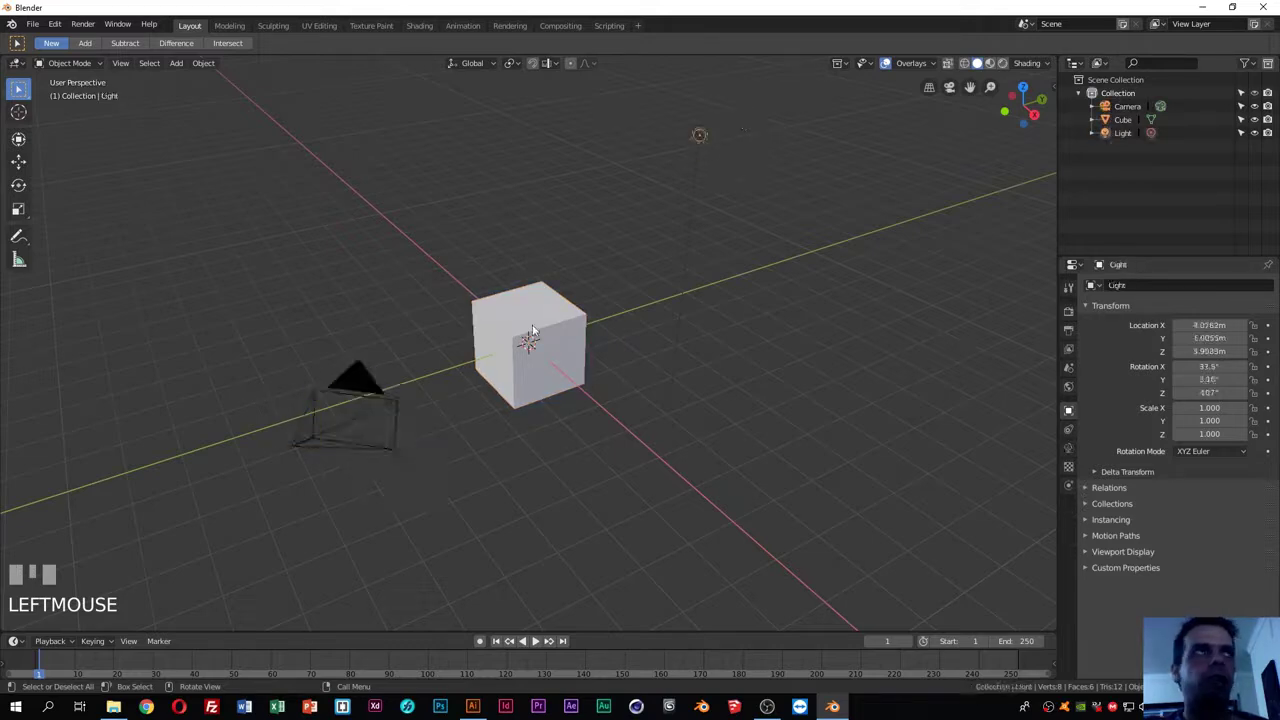
left_click(535, 325)
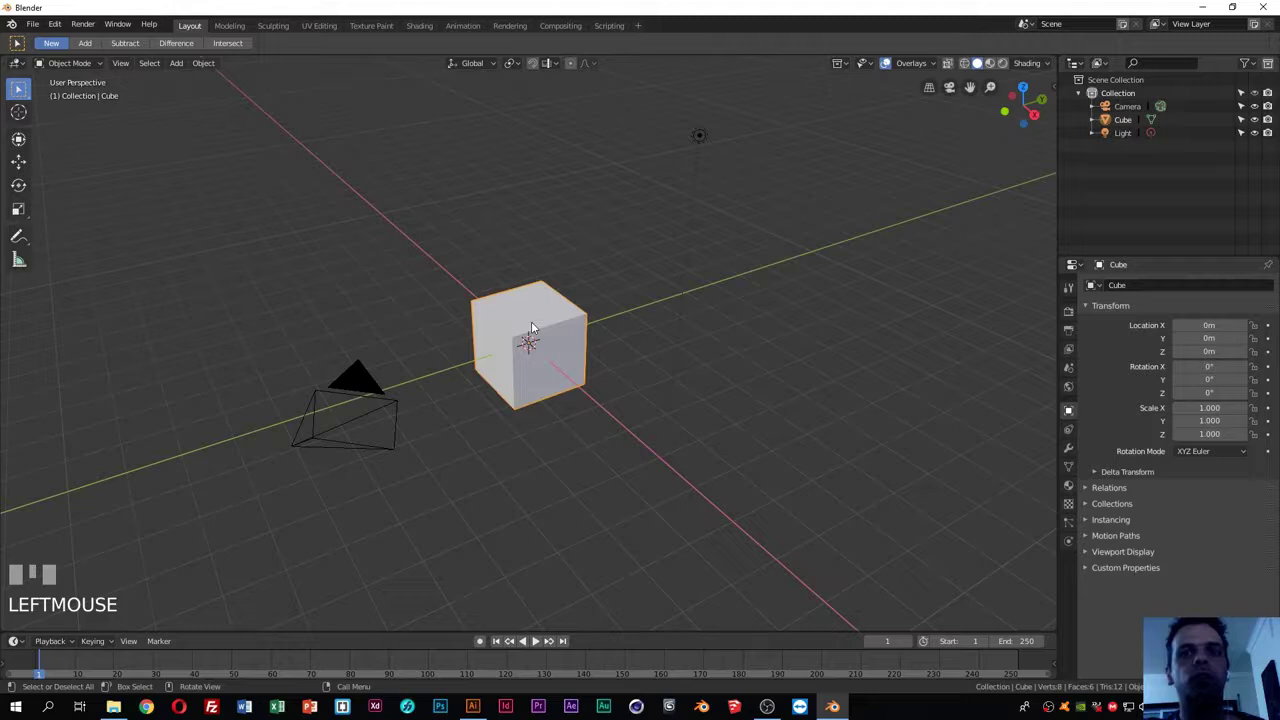
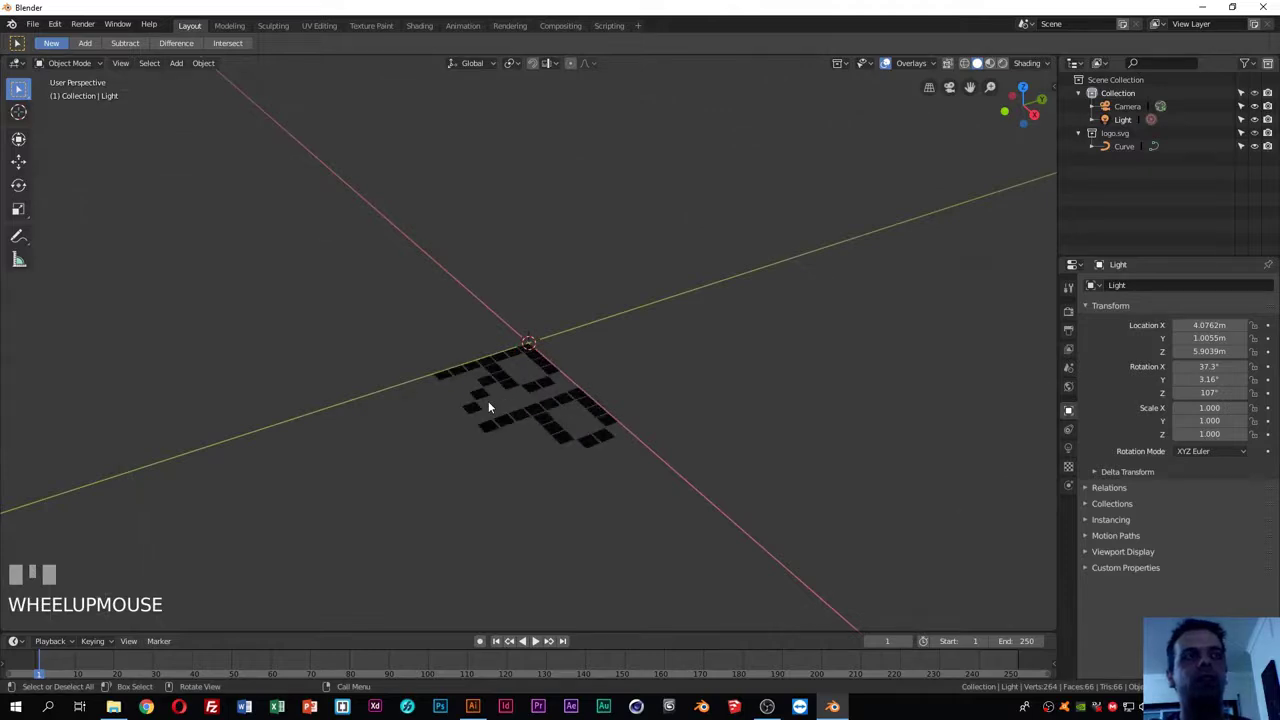
scroll("down", 3)
scroll("up", 3)
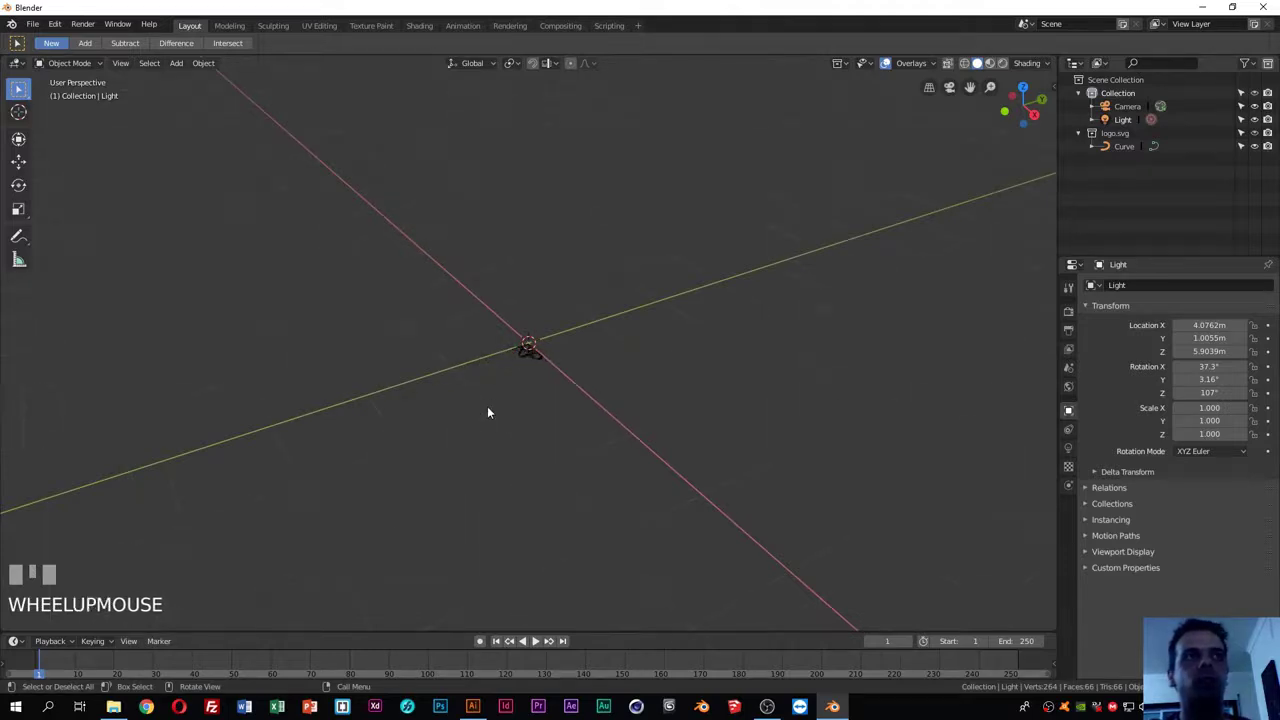
scroll("down", 3)
scroll("up", 3)
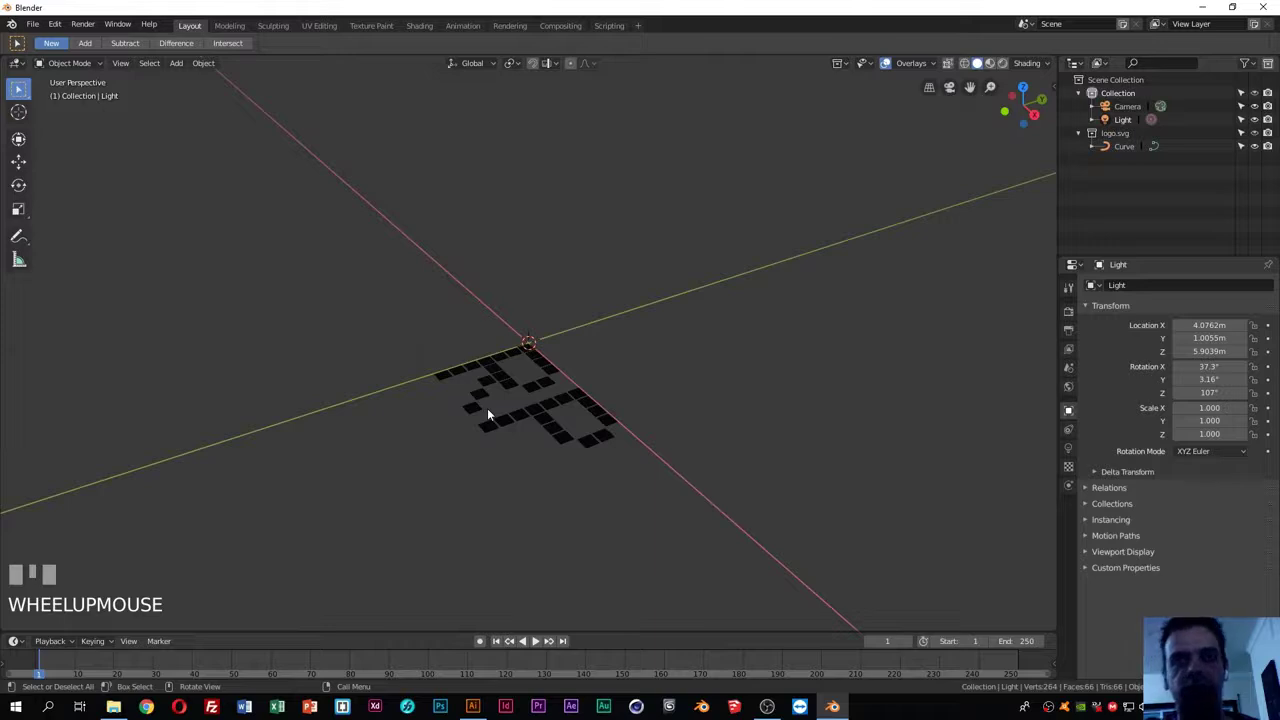
Step: Select the imported logo curve and scale it up about six times
left_click(482, 411)
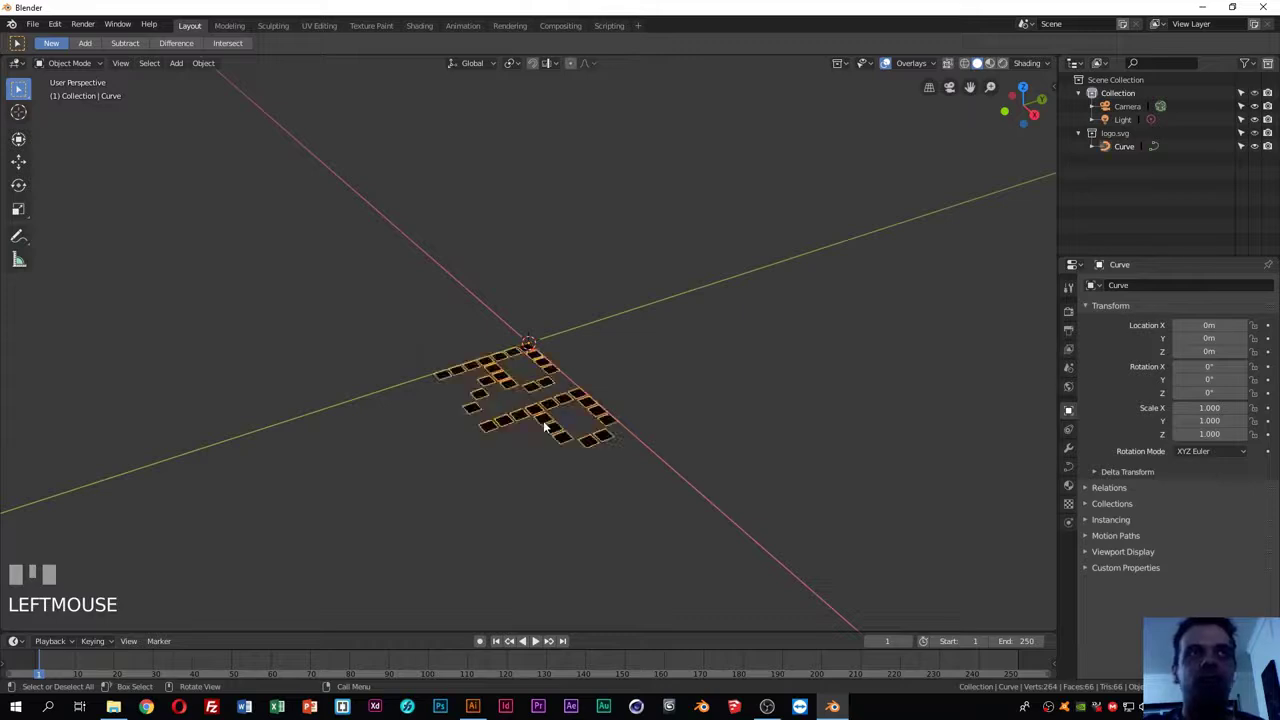
scroll("down", 3)
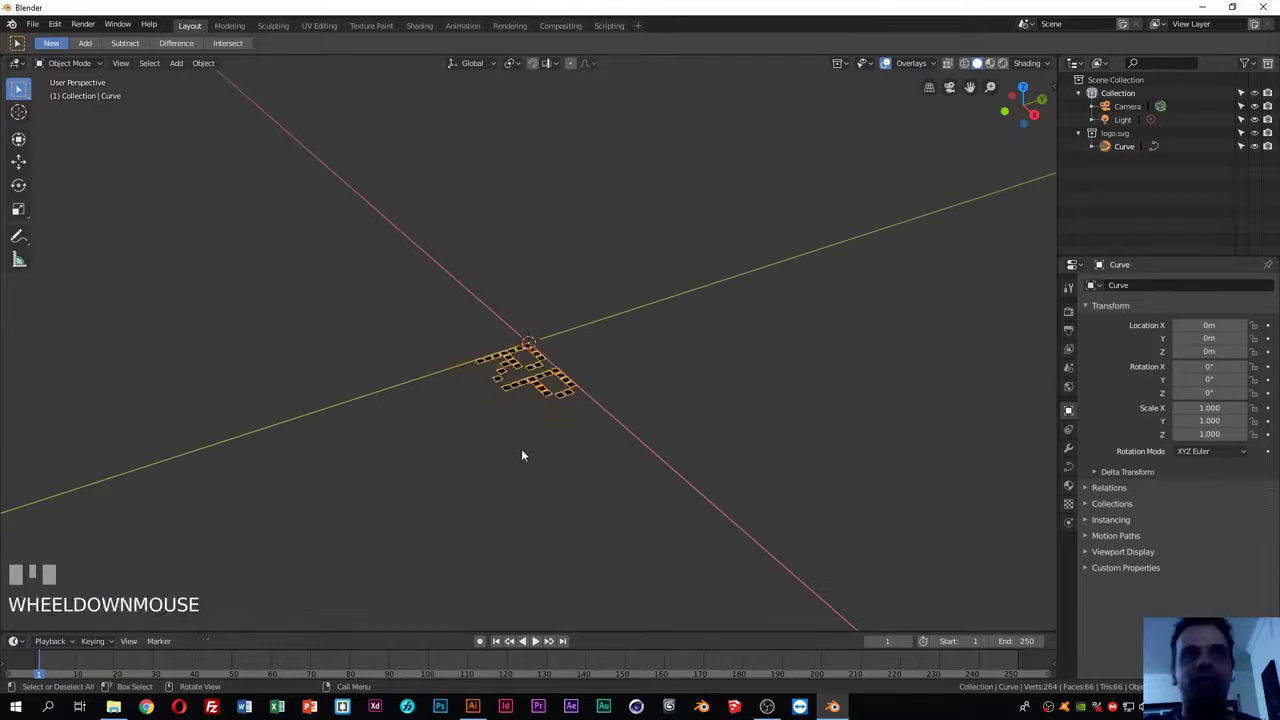
scroll("up", 3)
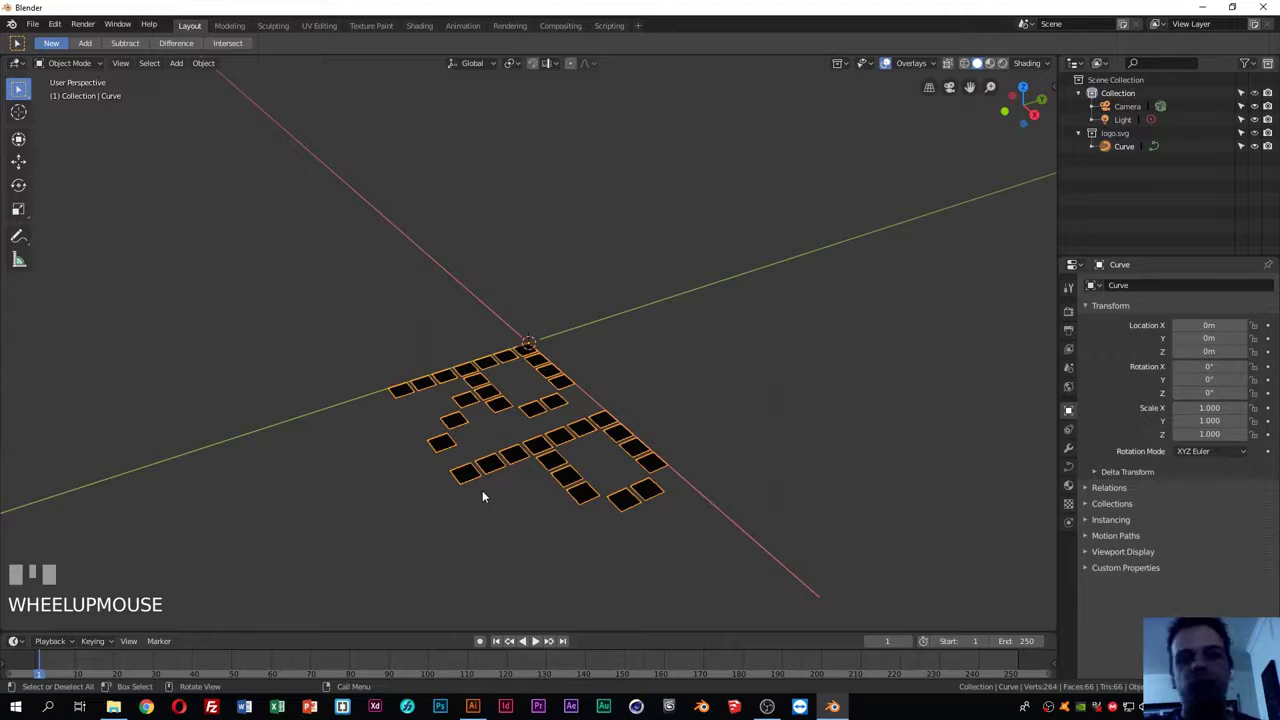
left_click(388, 537)
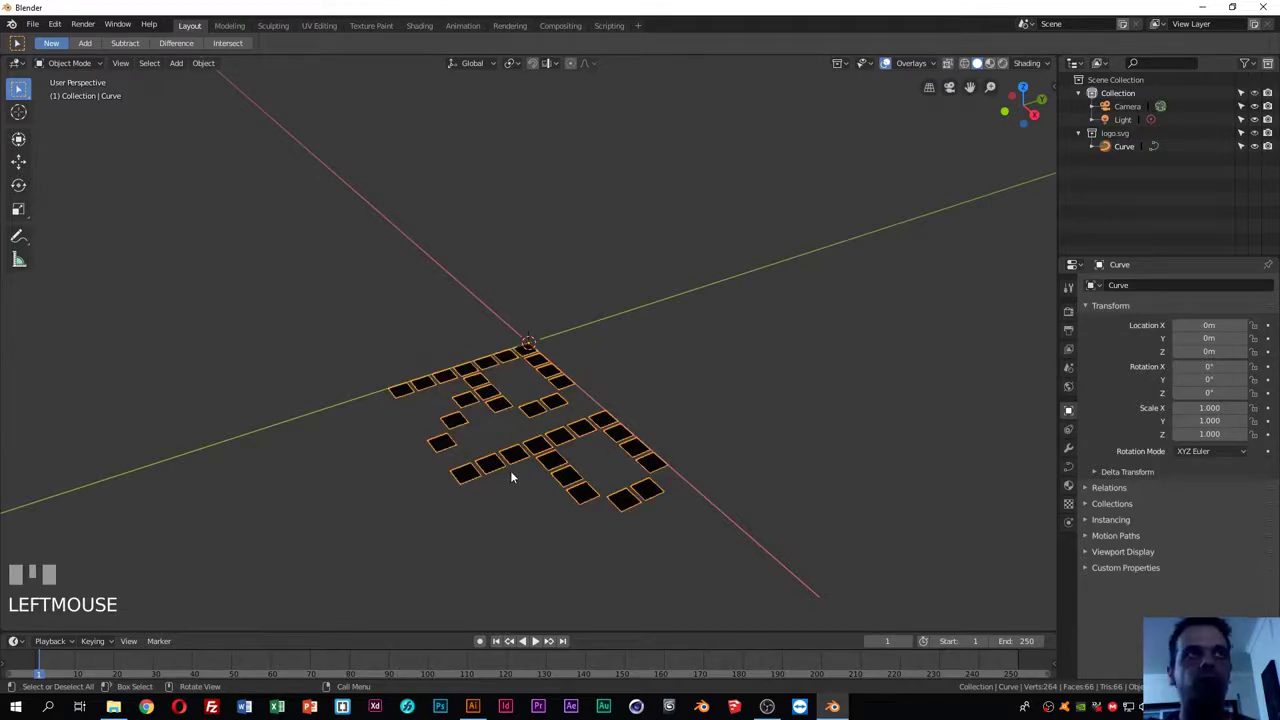
key("s")
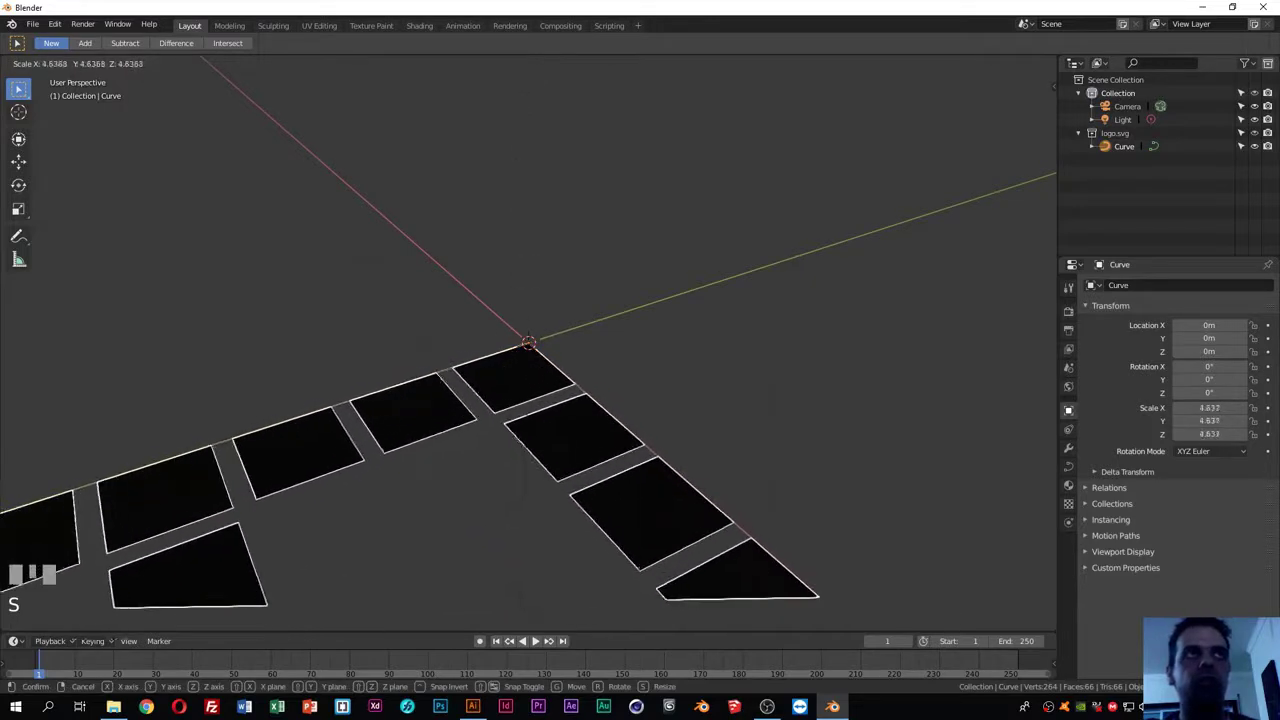
left_click(512, 556)
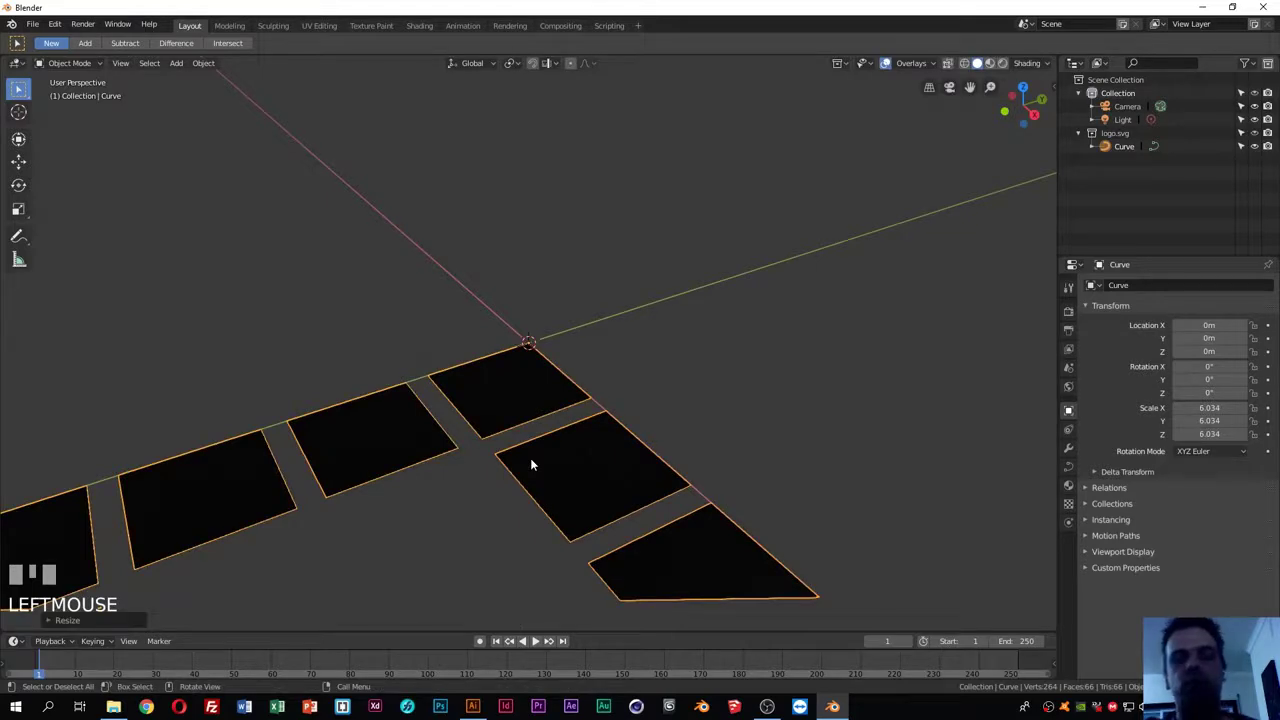
scroll("down", 3)
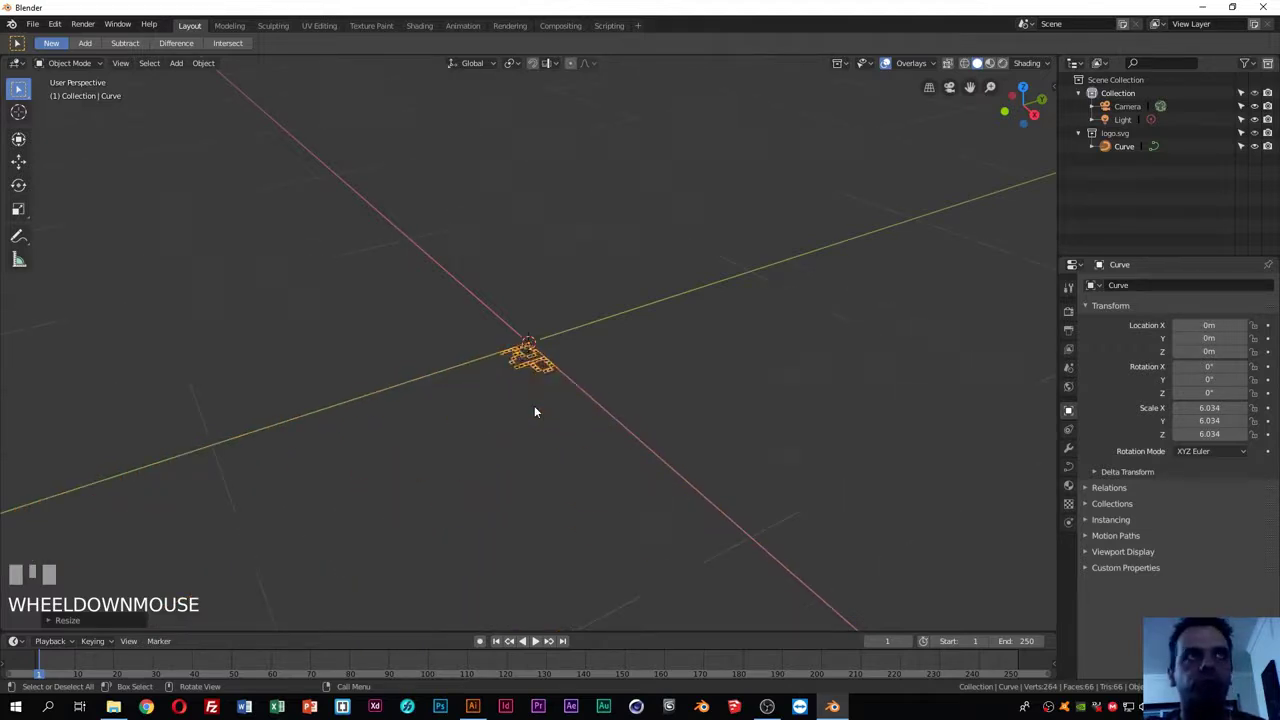
key("s")
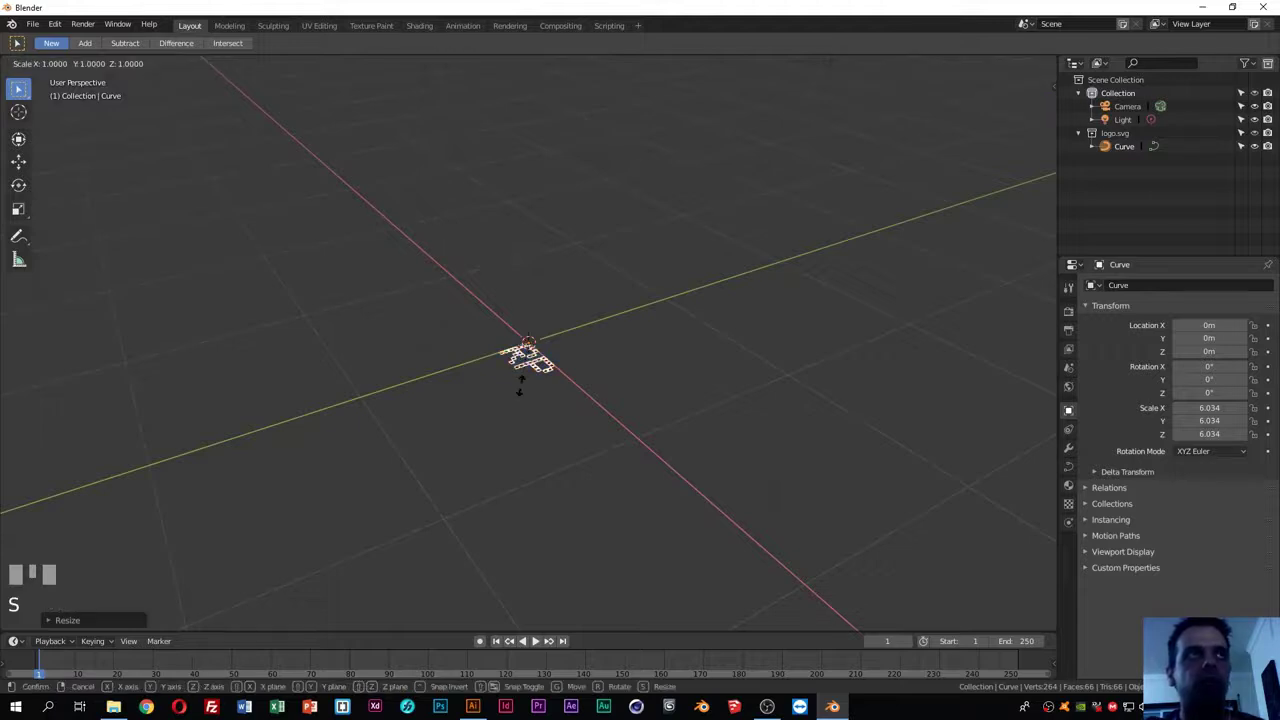
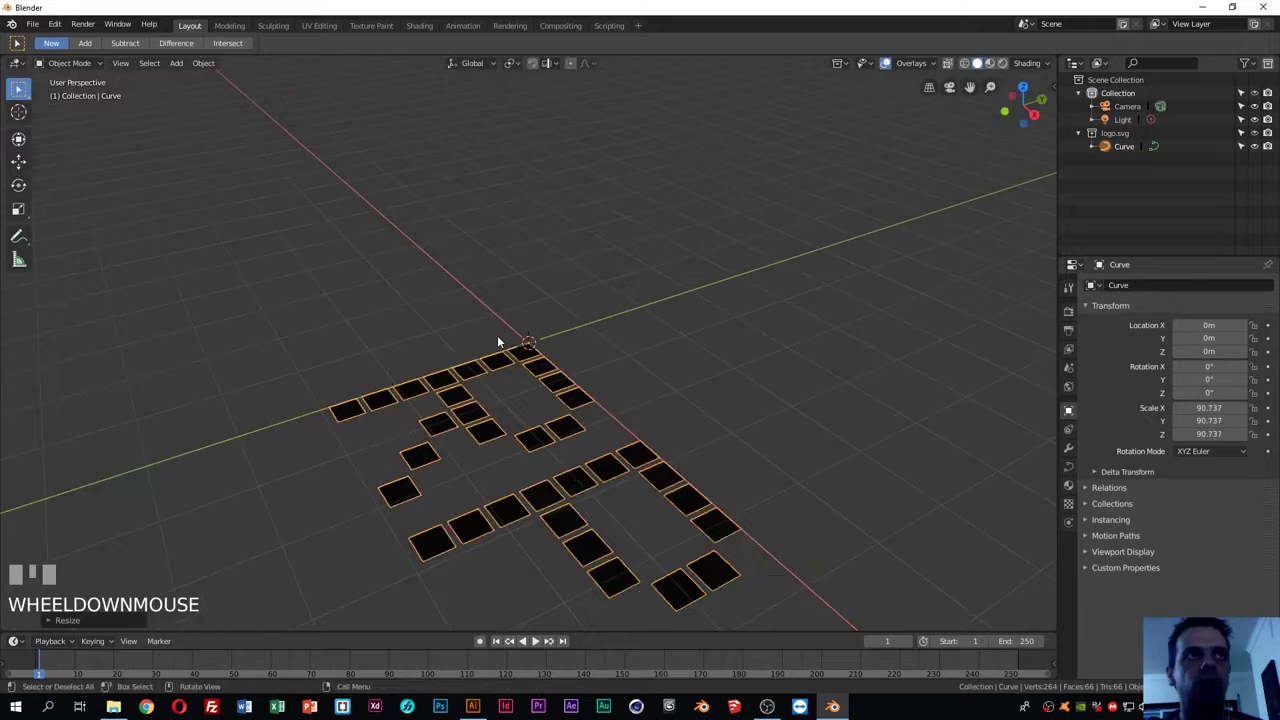
key("s")
Step: Drag Geometry > Extrude up so the squares rise into tall blocks, then begin lowering it
left_click_drag(515, 410, 1262, 446)
scroll("up", 3)
scroll("up", 3)
scroll("up", 3)
scroll("up", 3)
scroll("up", 3)
scroll("up", 3)
scroll("up", 3)
scroll("up", 3)
left_click_drag(1262, 446, 1182, 500)
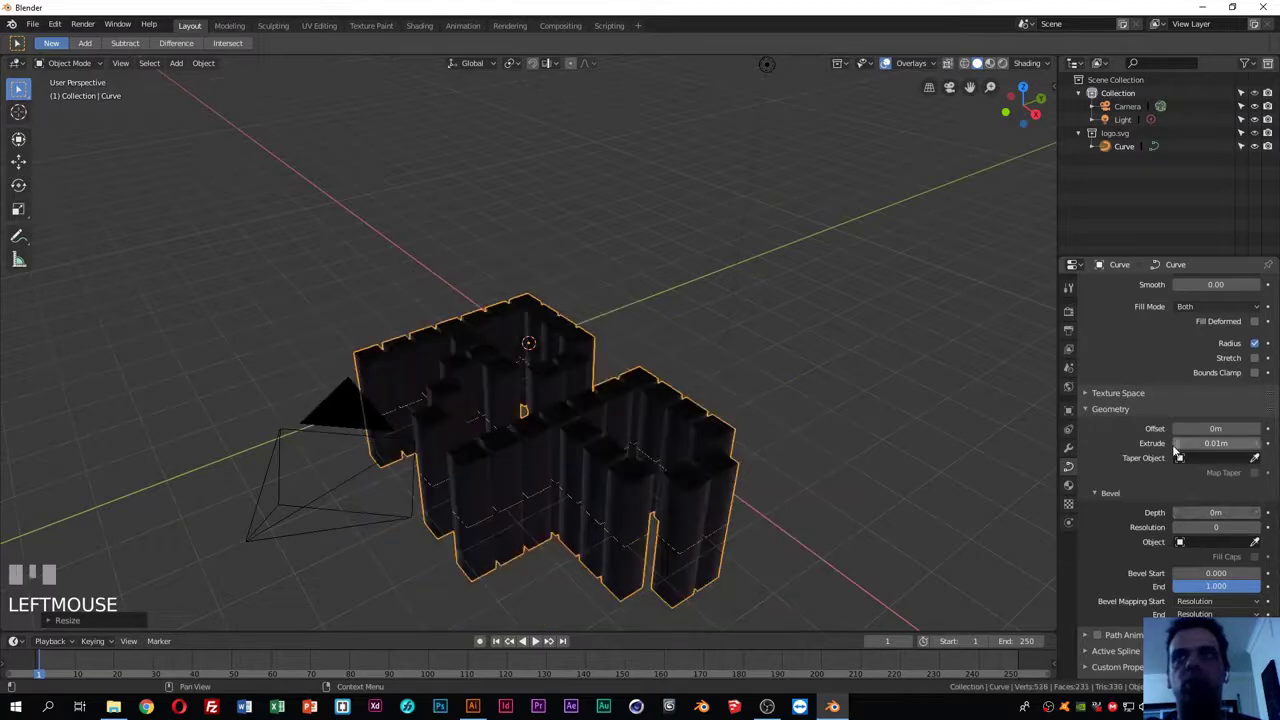
Step: Bring Extrude back to 0 m, undoing the over-adjustments, so the squares lie flat again
left_click_drag(1183, 447, 716, 449)
key("ctrl+z")
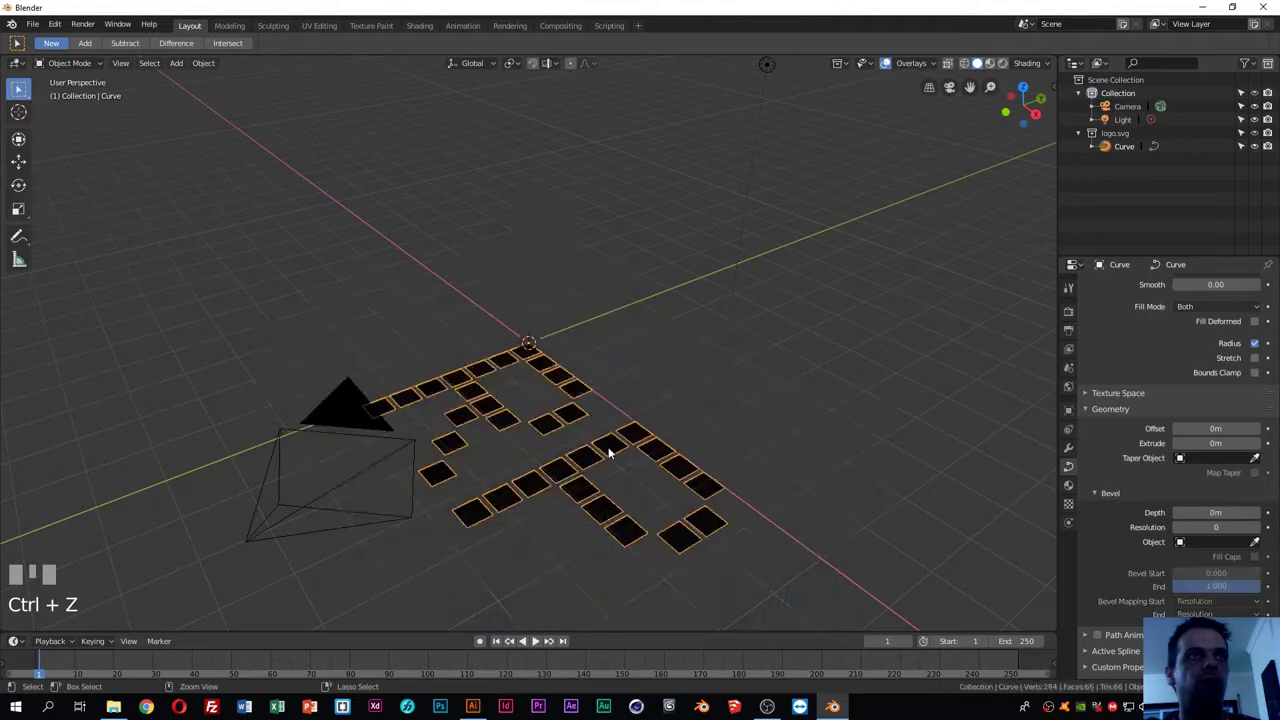
scroll("up", 3)
key("ctrl+z")
scroll("up", 3)
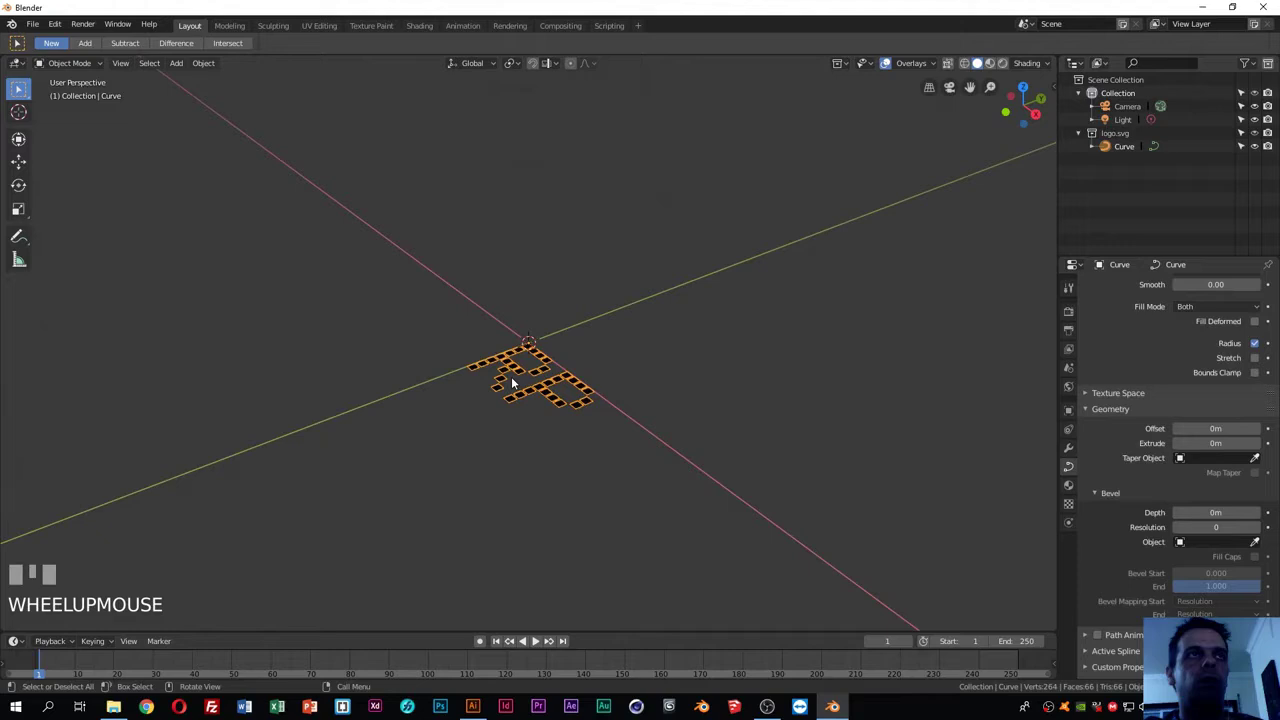
left_click(510, 467)
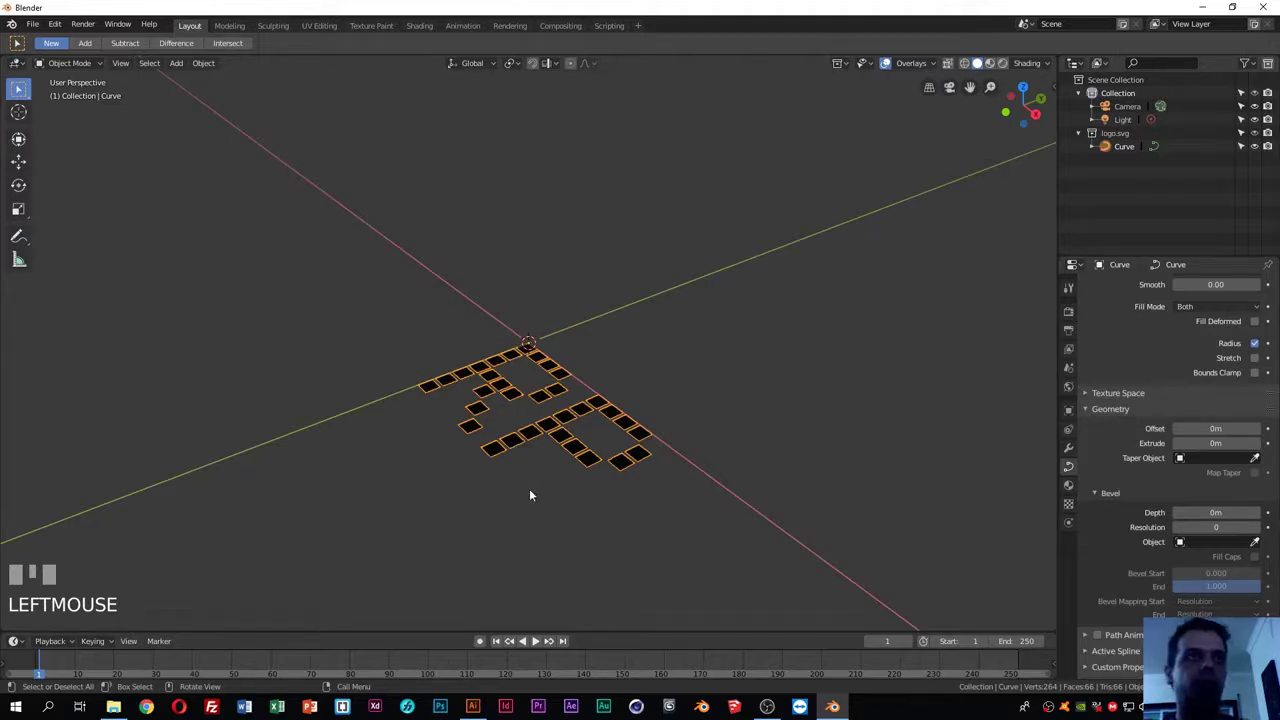
Step: In Edit Mode select all the curve points and scale them up roughly 2.2×
key("Tab")
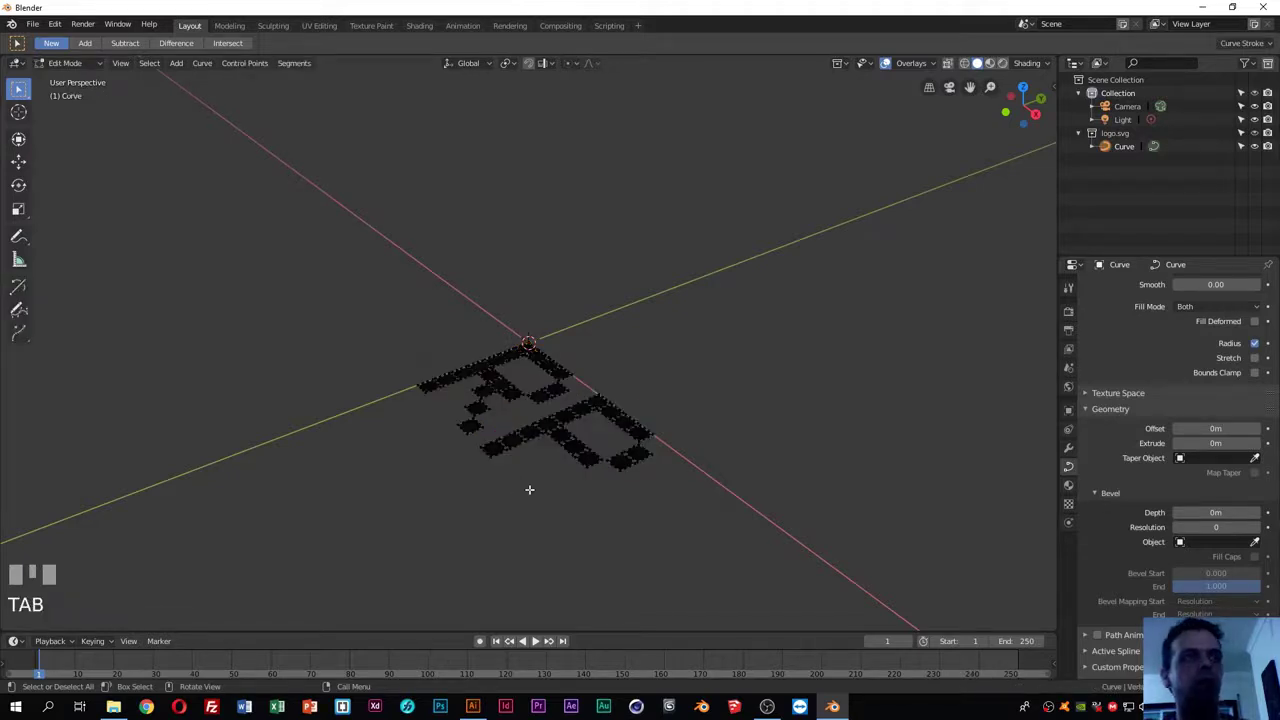
key("a")
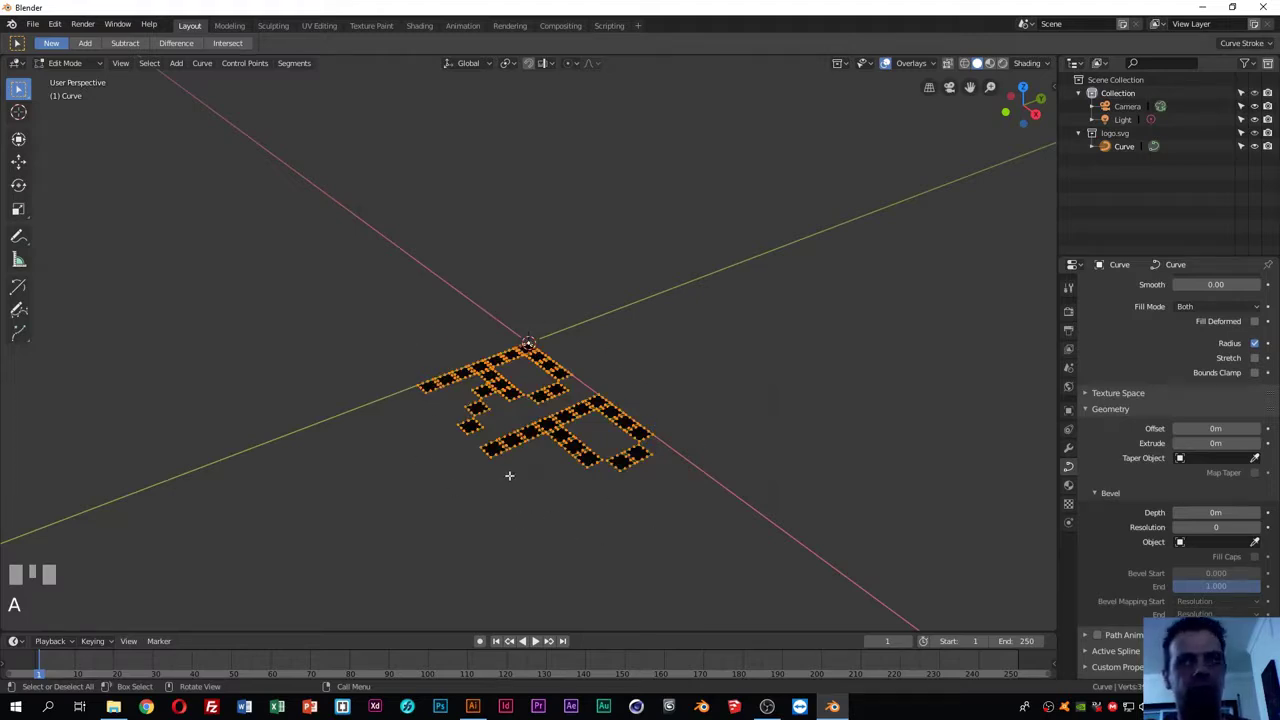
scroll("down", 3)
scroll("up", 3)
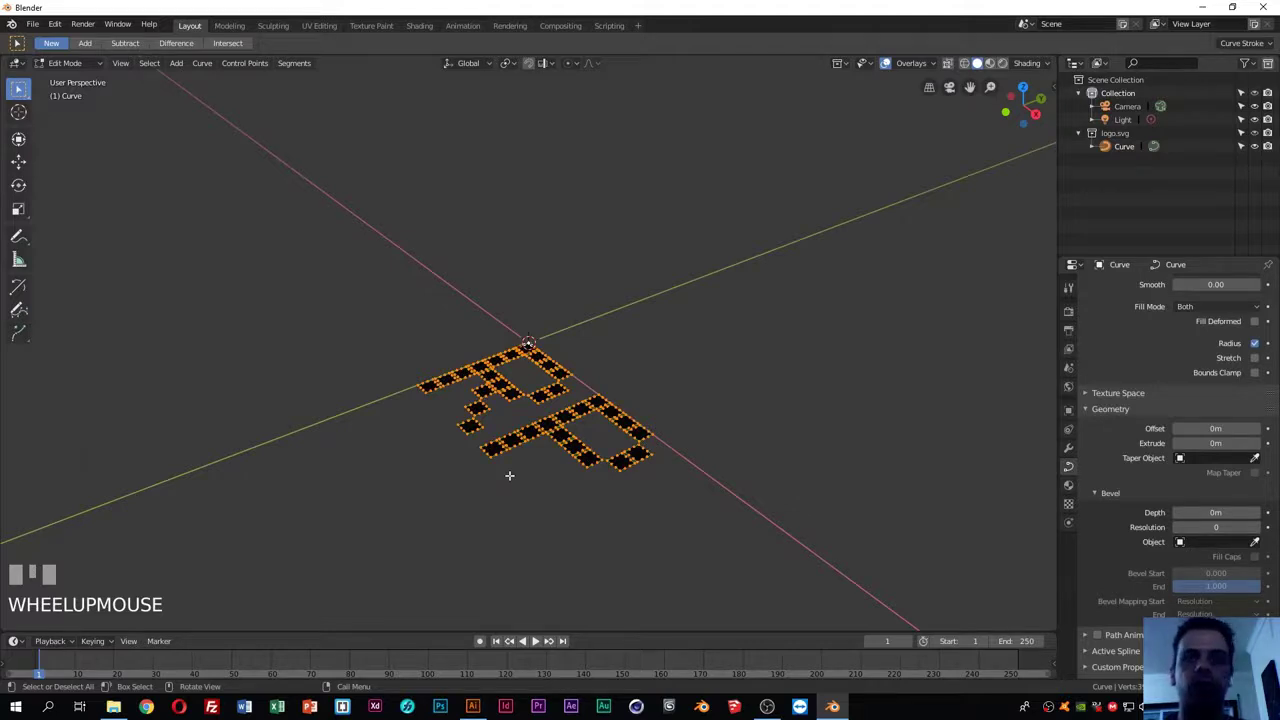
key("s")
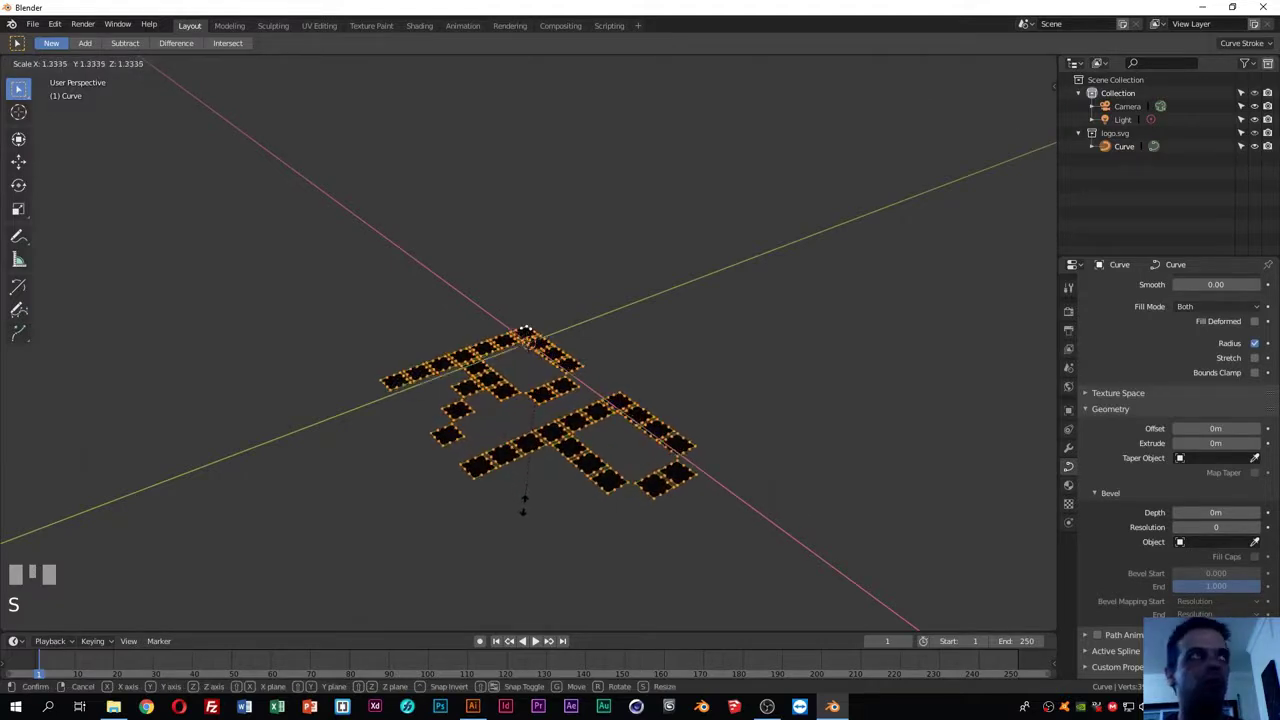
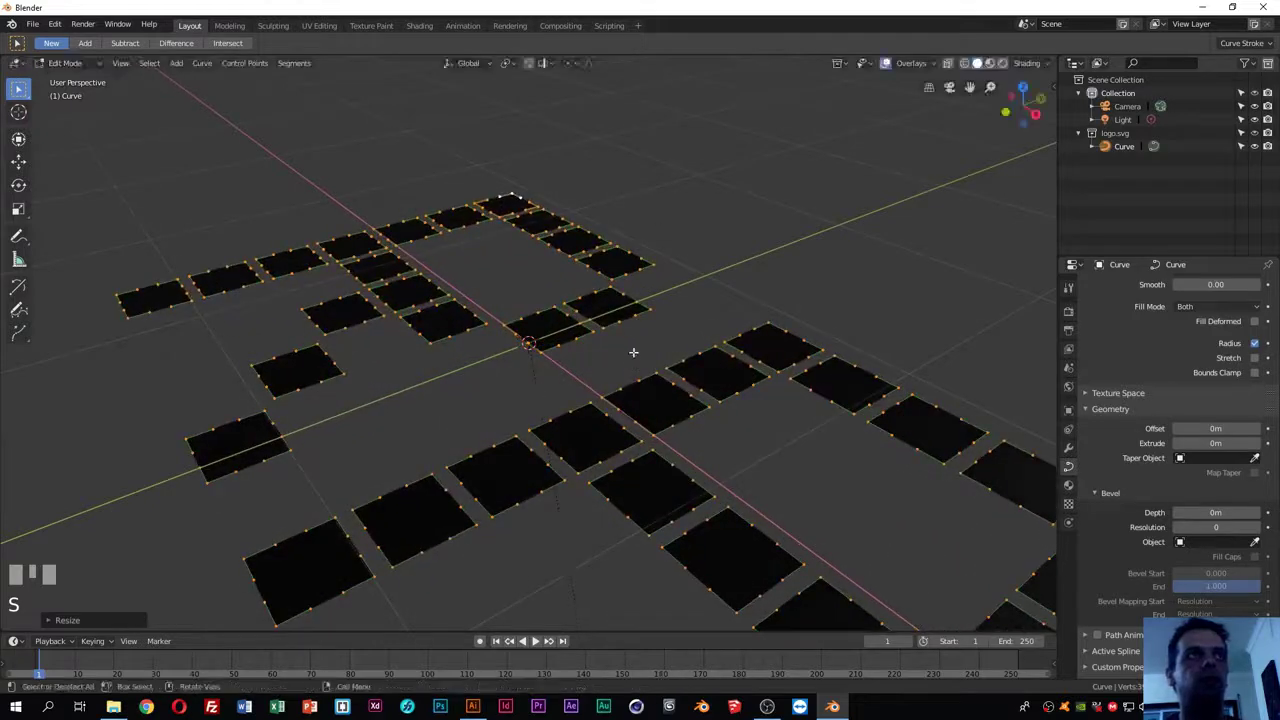
scroll("down", 3)
key("s")
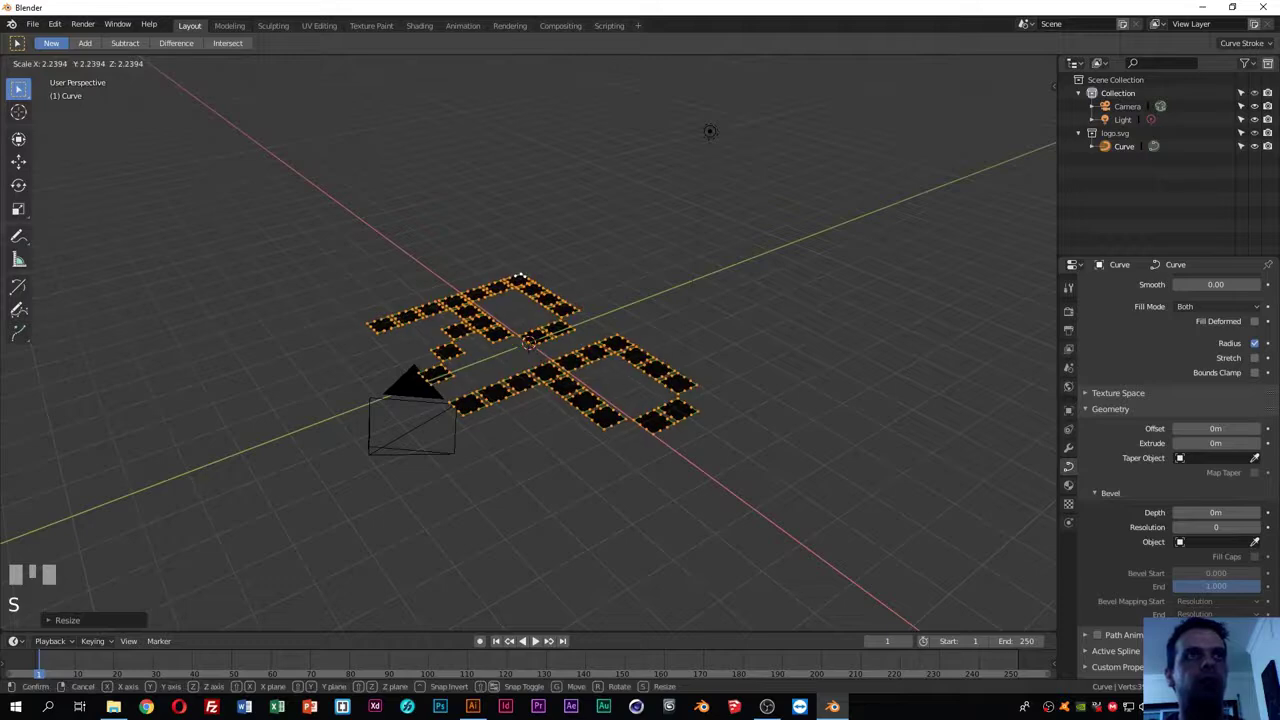
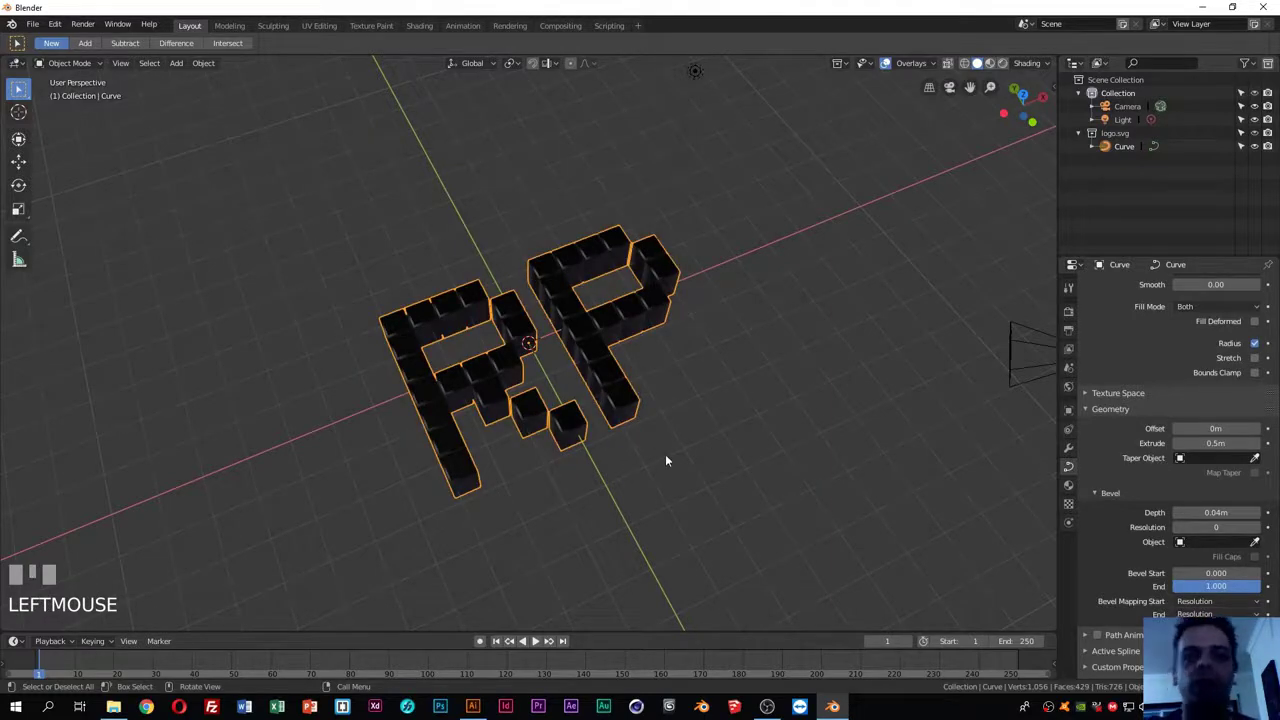
Step: Orbit around the extruded, bevelled RP blocks and deselect the logo
left_click_drag(654, 452, 555, 475)
left_click(555, 475)
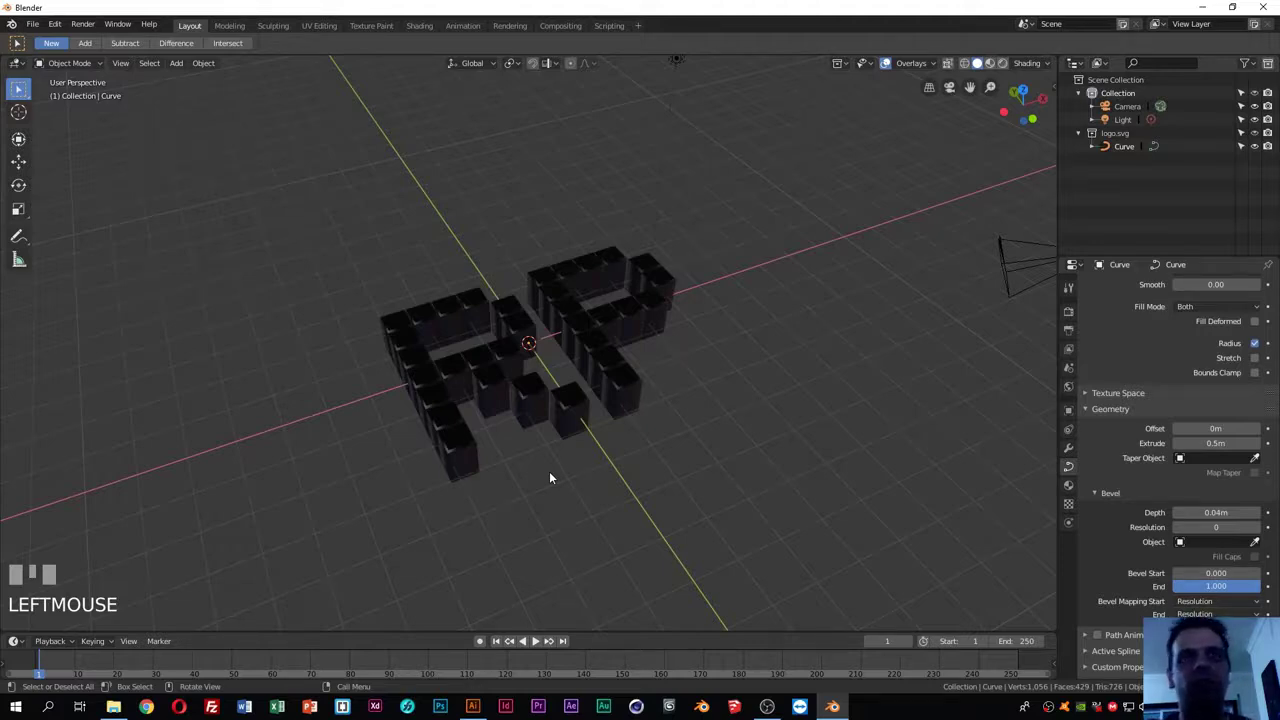
Step: Add a mesh plane under the logo, scale it up large and give it a white material
left_click_drag(653, 402, 341, 112)
left_click_drag(341, 112, 769, 409)
left_click_drag(769, 409, 1156, 345)
key("s")
left_click_drag(1156, 345, 1218, 476)
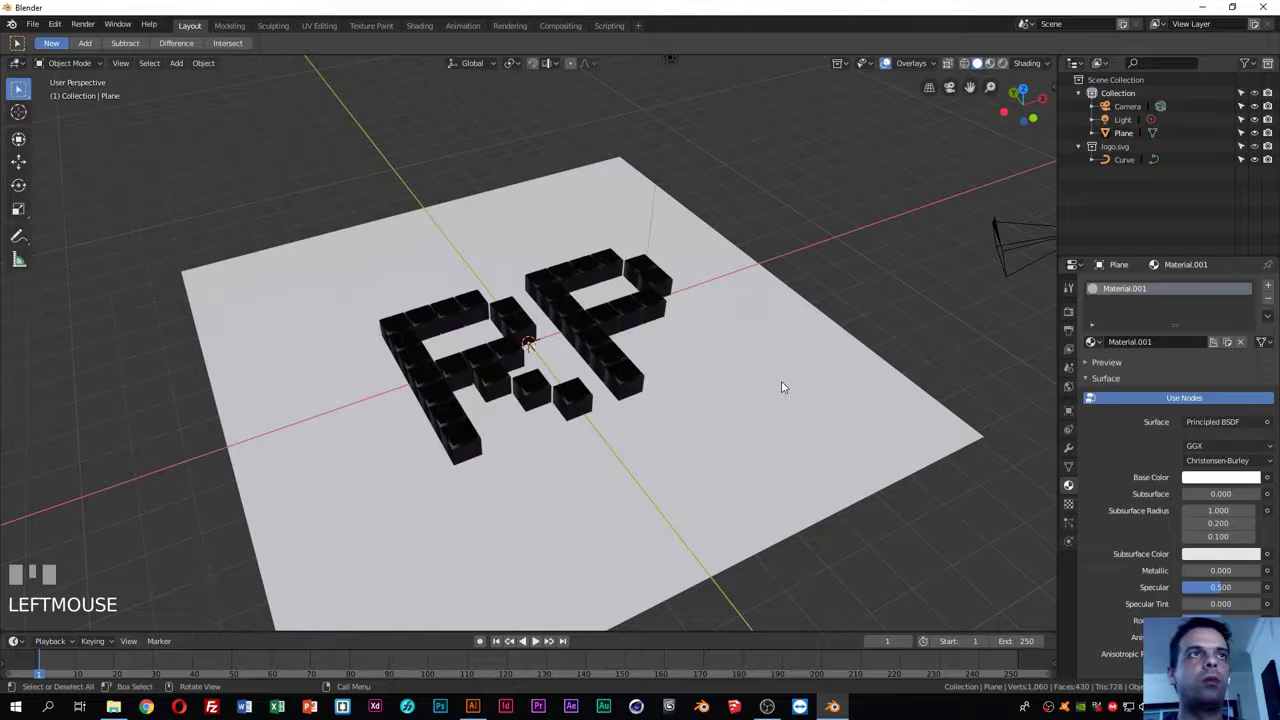
Step: Cycle through the numpad orthographic views to find a front-on view of the logo
key("KP_1")
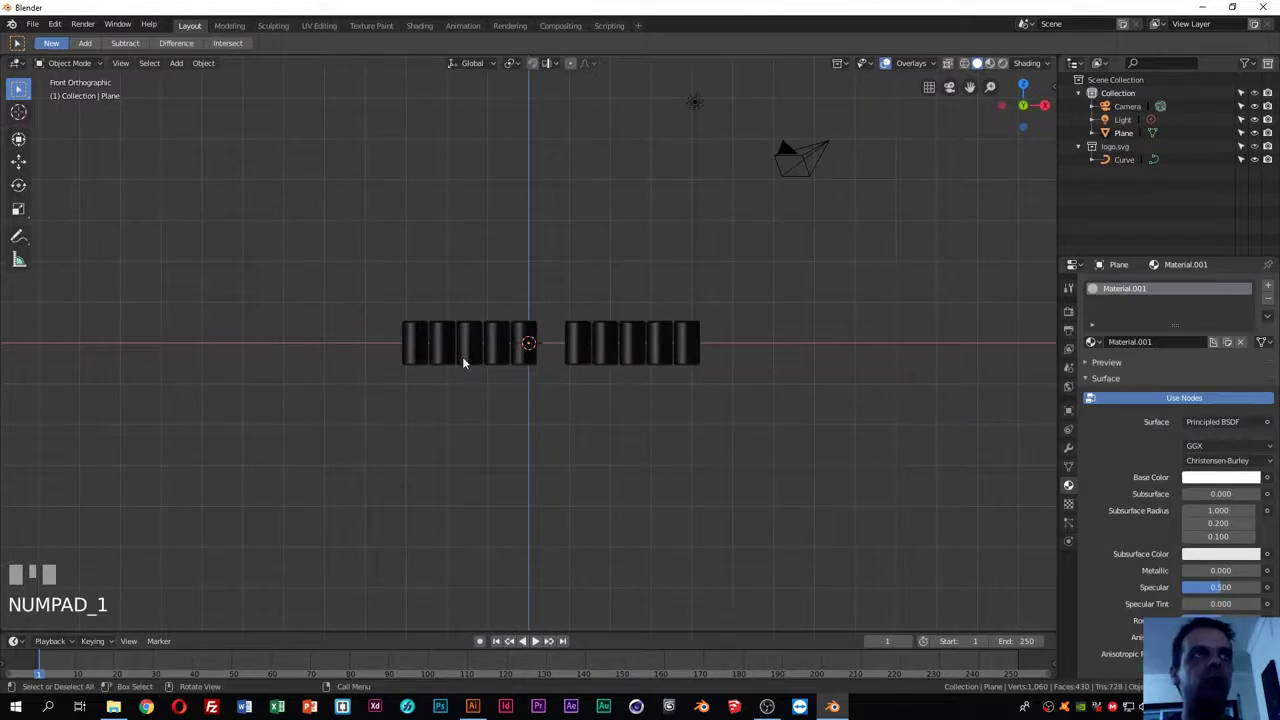
left_click(468, 360)
left_click_drag(544, 359, 580, 312)
key("KP_1")
key("KP_7")
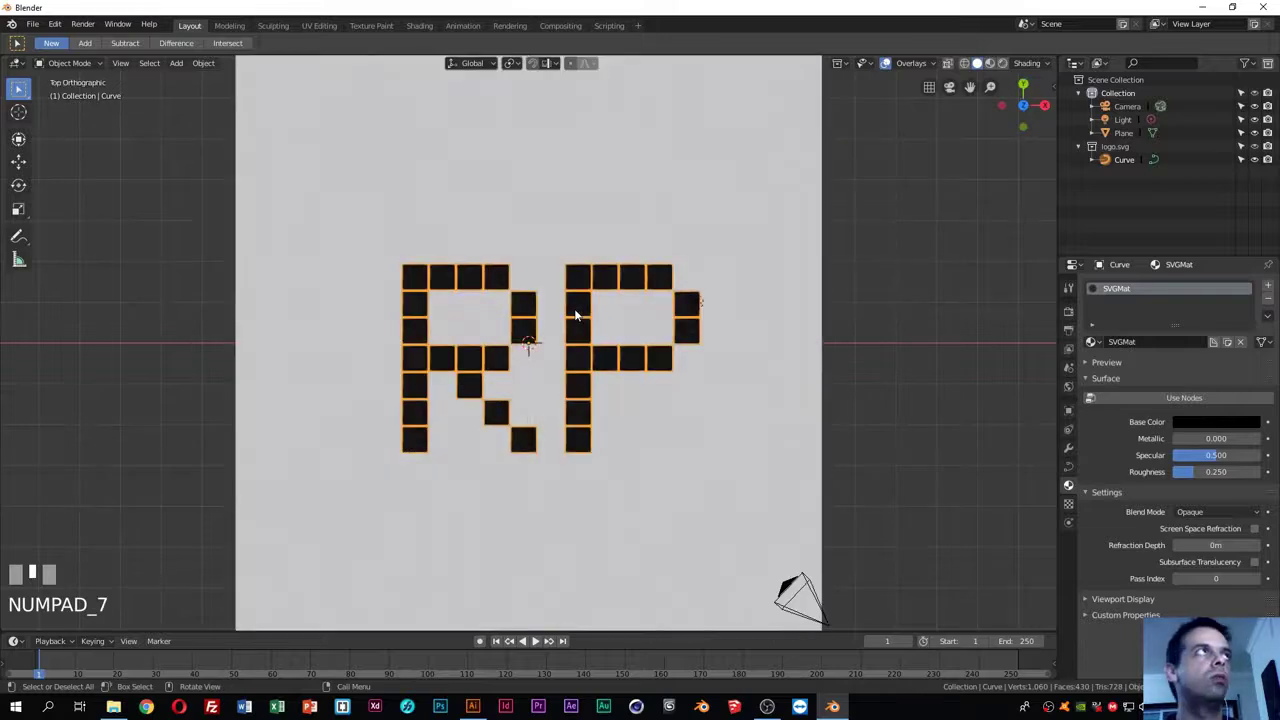
key("KP_3")
left_click_drag(580, 312, 580, 312)
key("ctrl+KP_1")
key("ctrl+KP_7")
key("ctrl+KP_3")
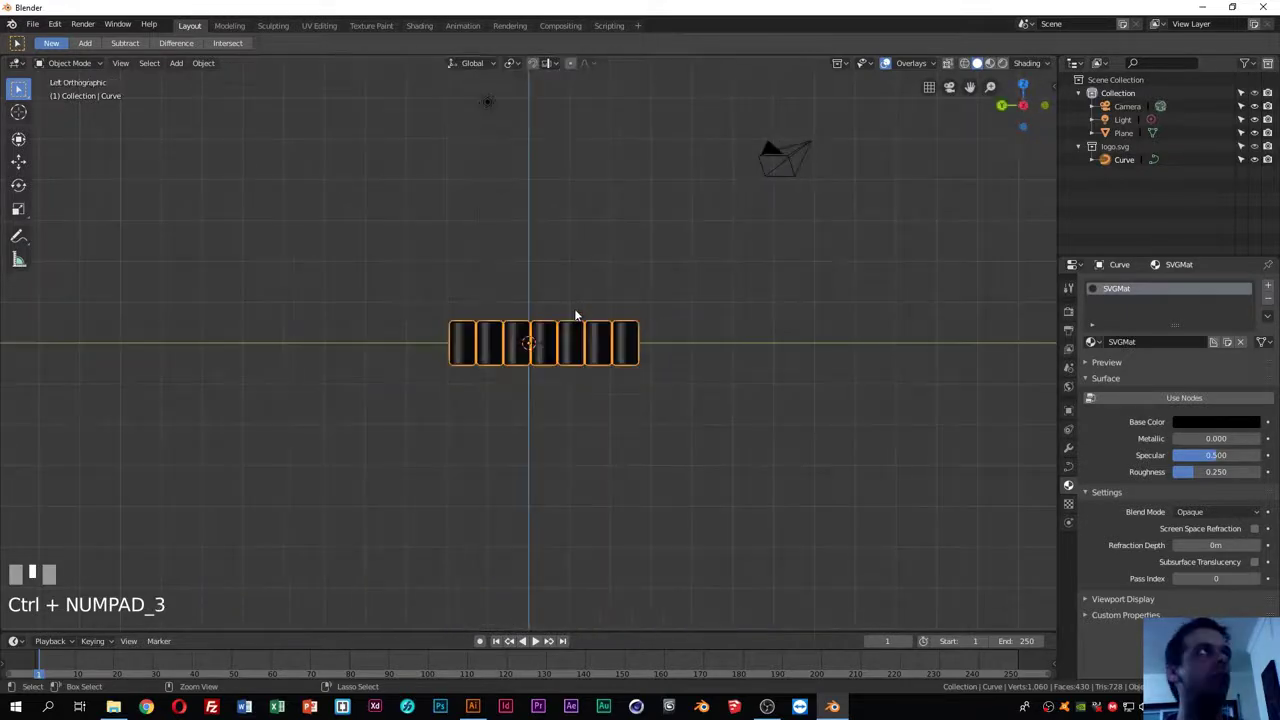
middle_click(580, 312)
key("KP_0")
middle_click(580, 312)
left_click_drag(580, 312, 447, 444)
key("KP_1")
Step: Select the RP logo and move it up along Z so it sits on top of the plane
left_click(447, 444)
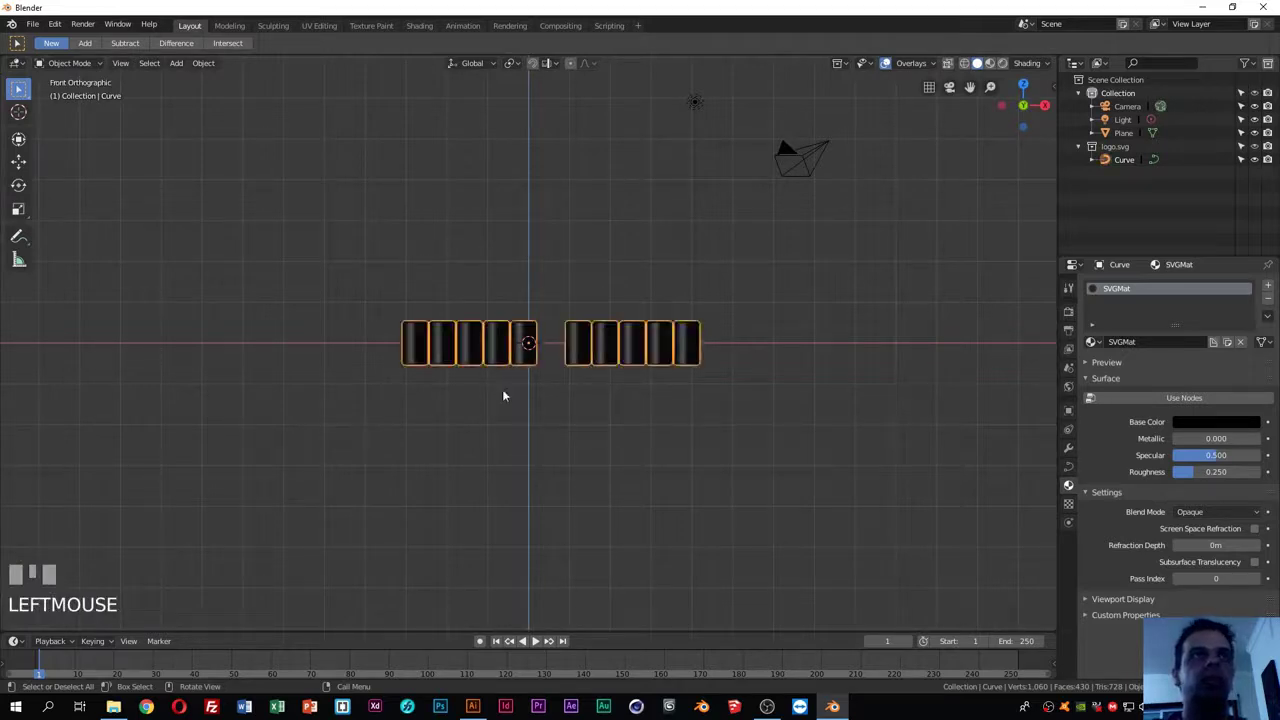
key("g")
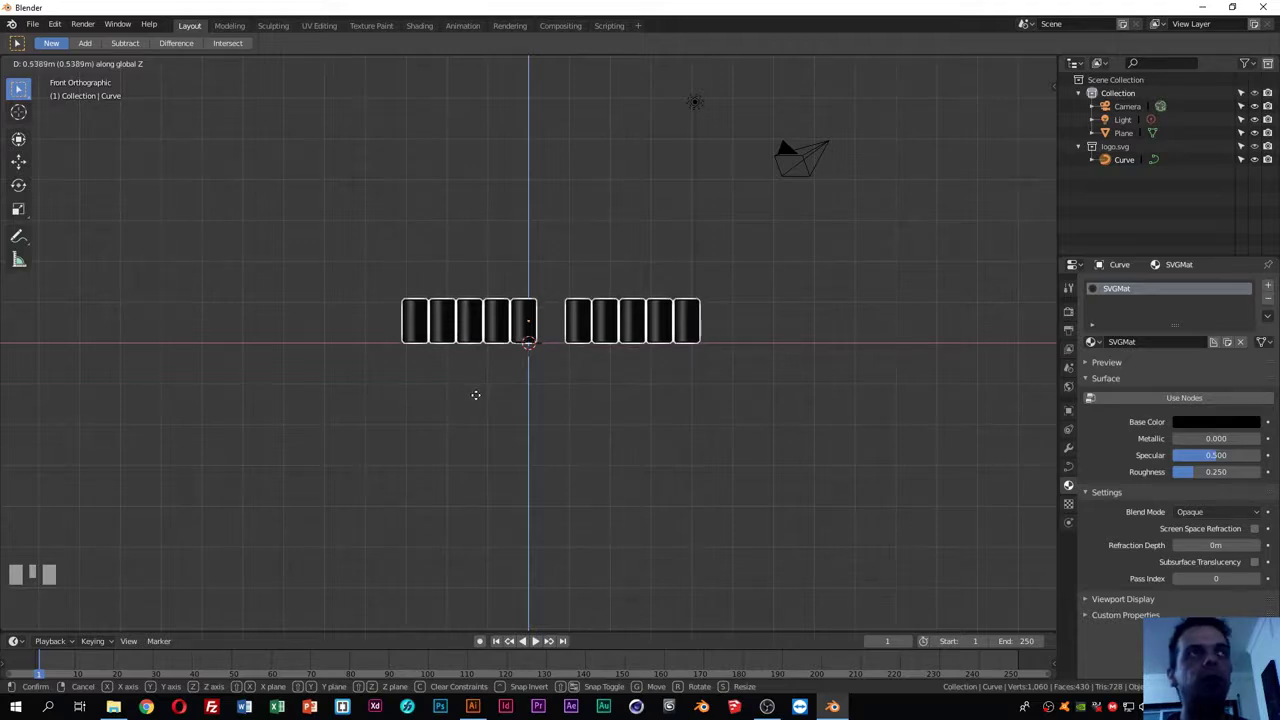
left_click_drag(547, 354, 581, 357)
scroll("down", 3)
Step: Select the logo and pick bright red as its new material's Base Color
left_click(581, 357)
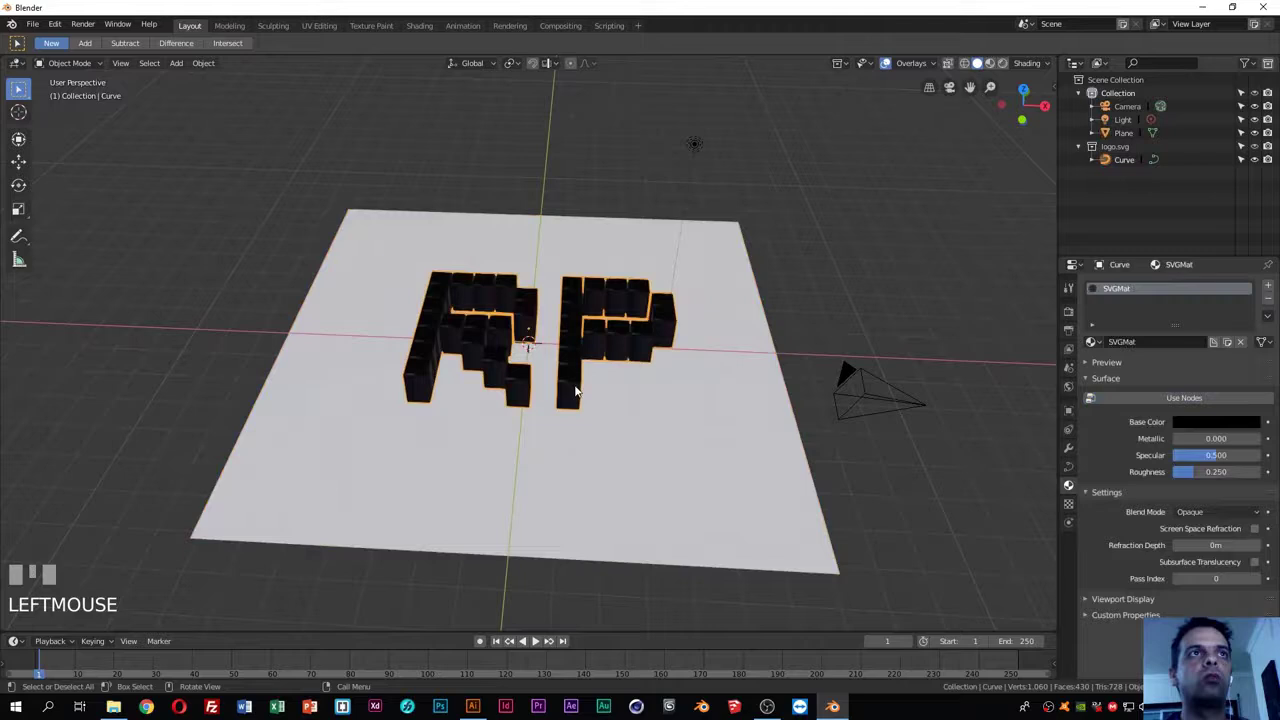
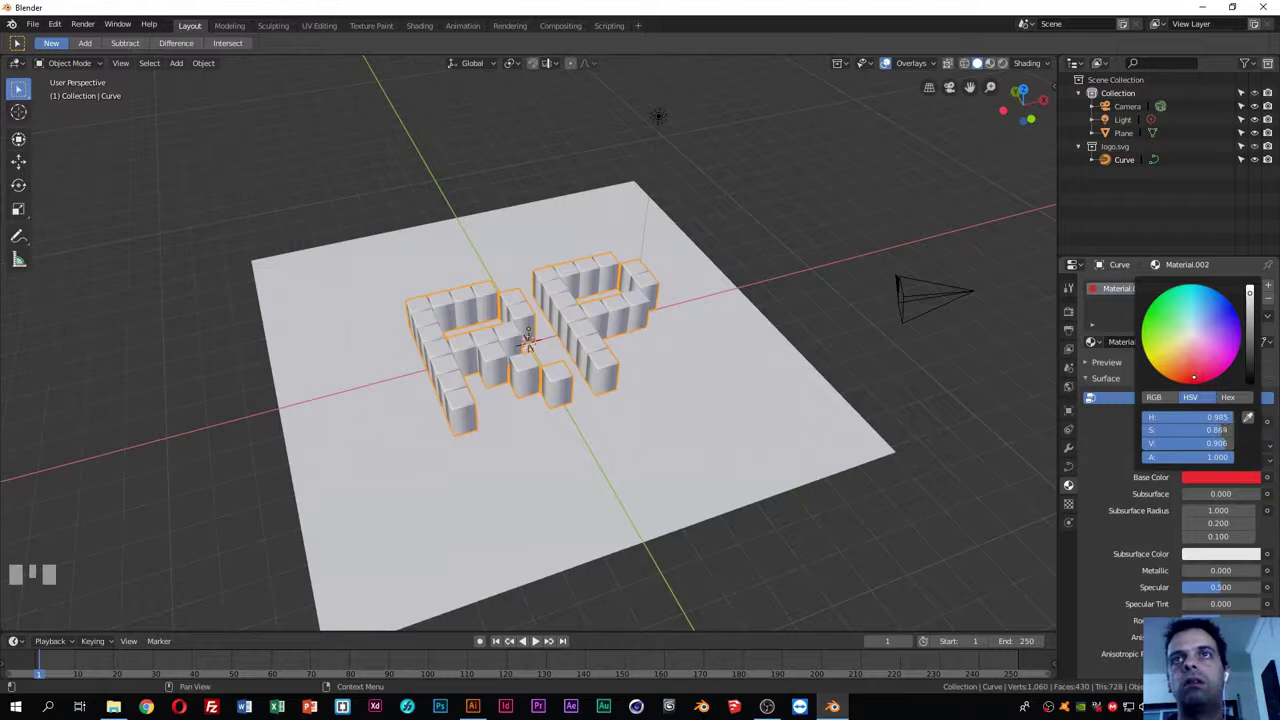
left_click(903, 388)
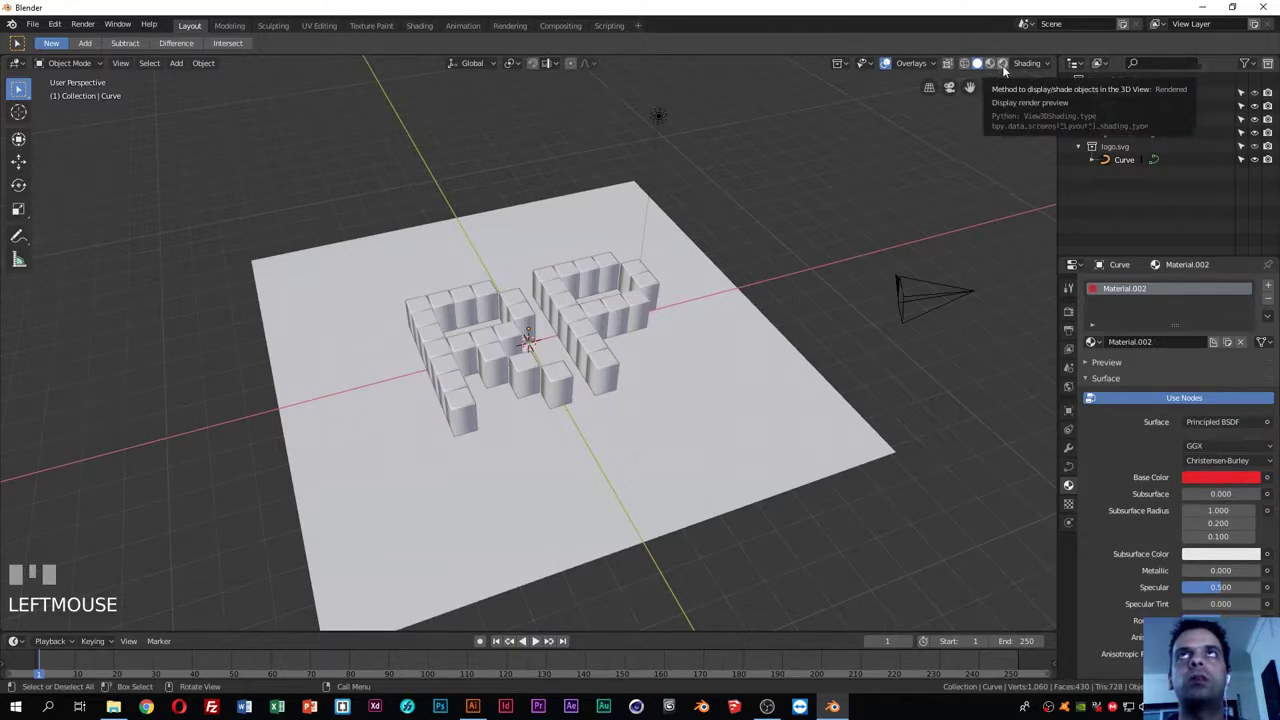
Step: Switch the viewport to Rendered shading to preview the Eevee result
left_click(1008, 69)
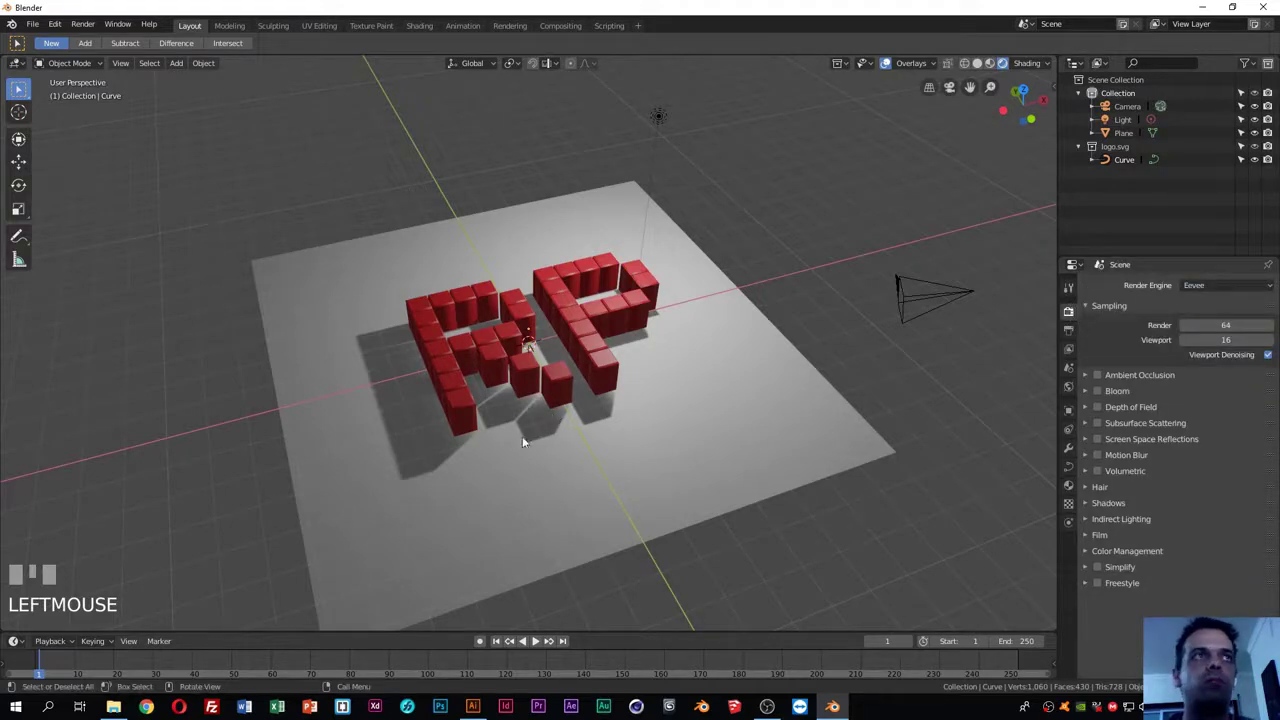
Step: Enable Ambient Occlusion in Render Properties and orbit around the red blocks to inspect the shading
left_click_drag(633, 428, 1103, 377)
left_click(1103, 377)
left_click_drag(1170, 368, 981, 376)
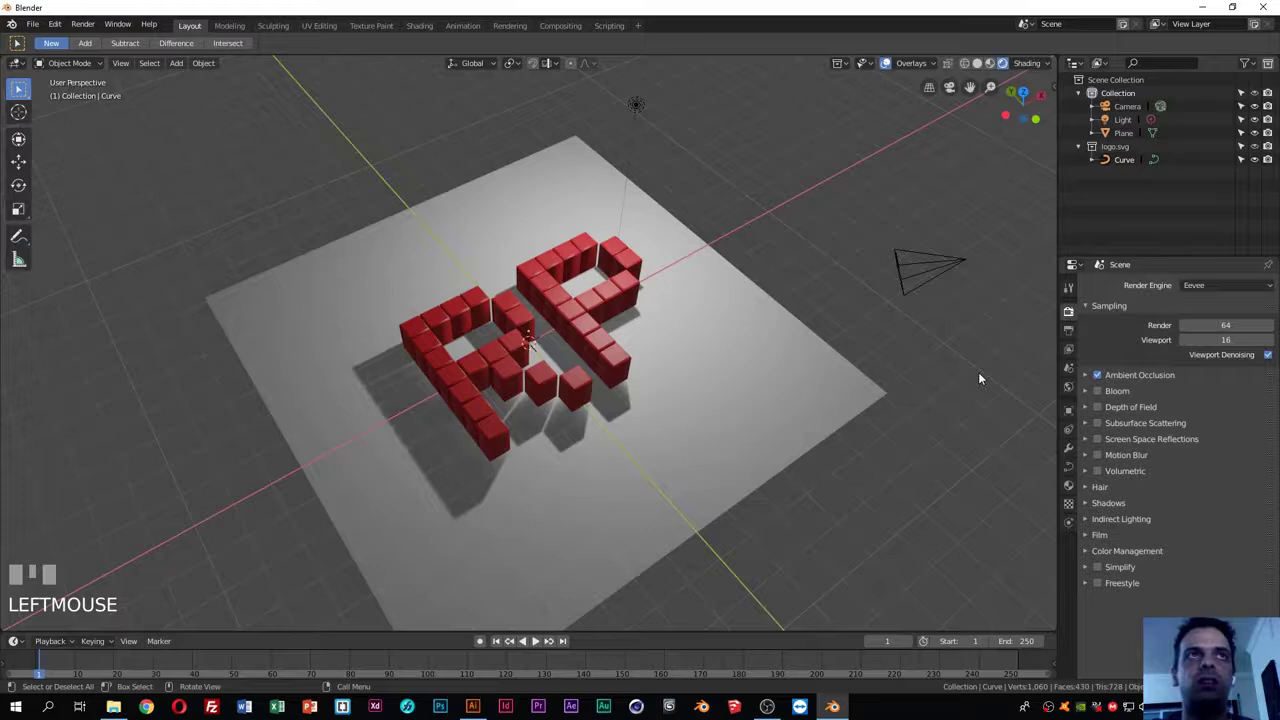
left_click_drag(841, 356, 728, 363)
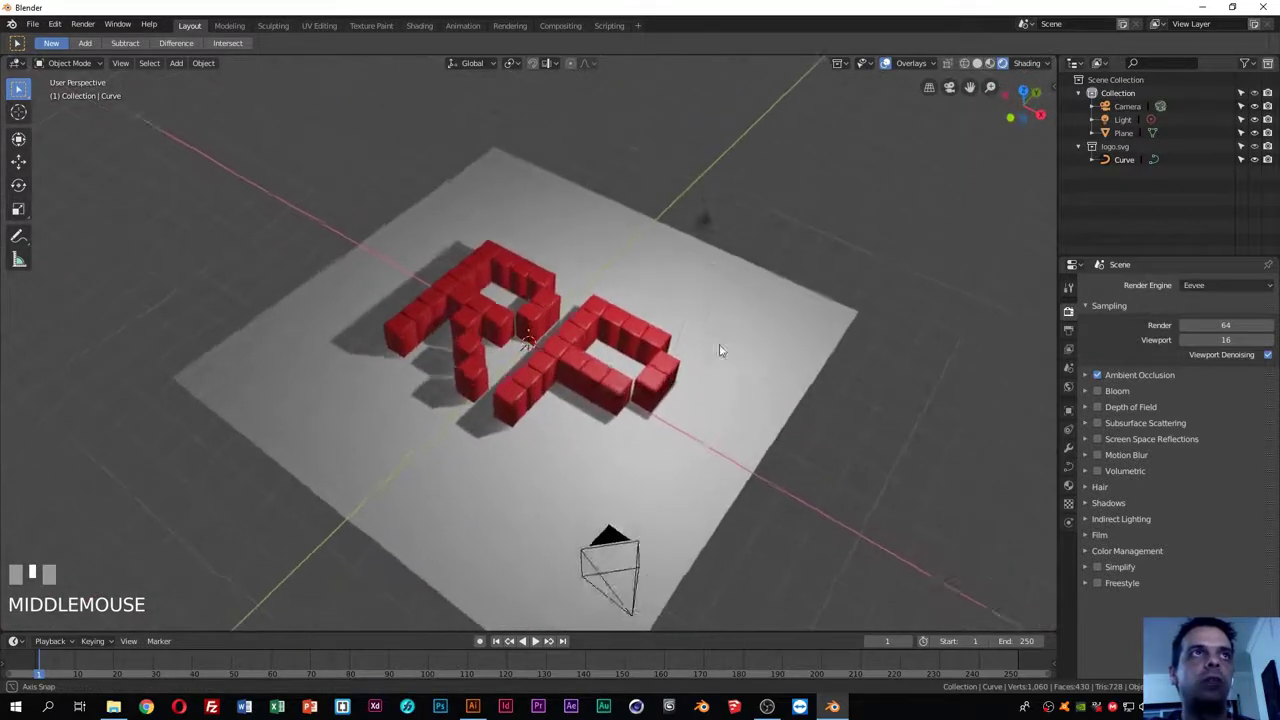
left_click_drag(747, 339, 748, 338)
Step: Leave the camera's view for a free perspective view and select the camera object
key("KP_0")
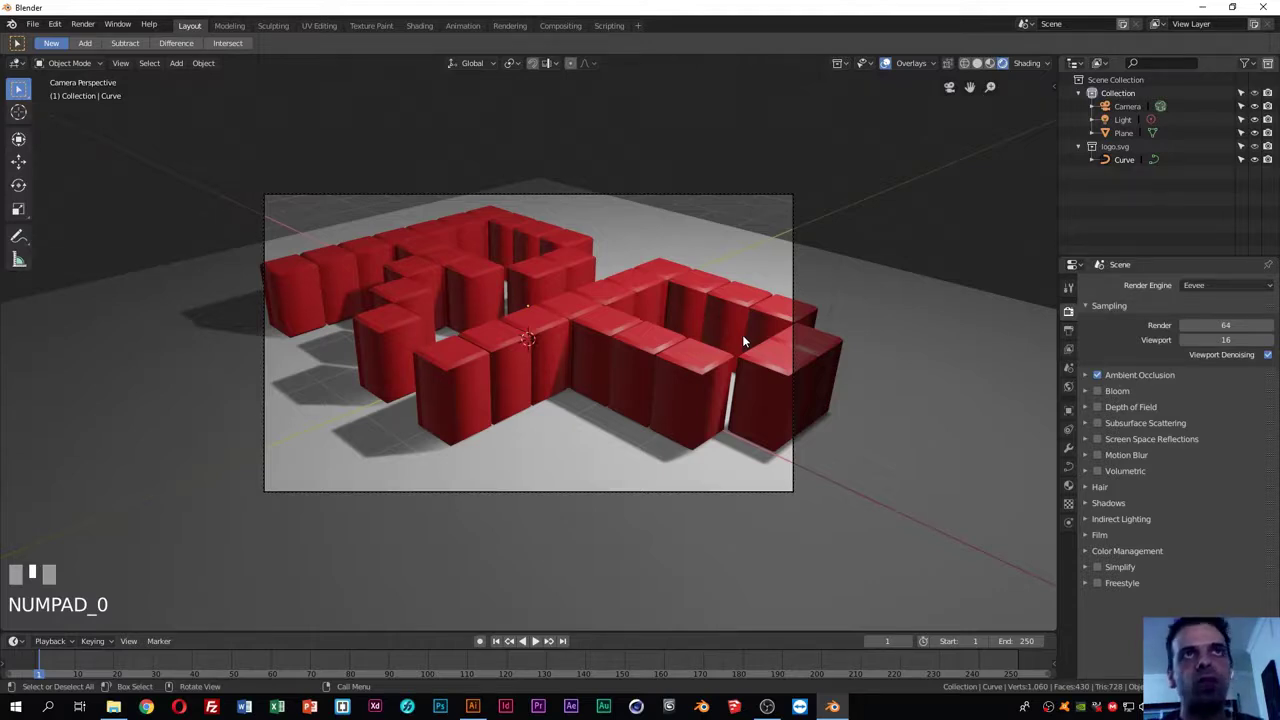
left_click_drag(516, 347, 616, 383)
scroll("down", 3)
left_click_drag(647, 388, 635, 423)
left_click(877, 422)
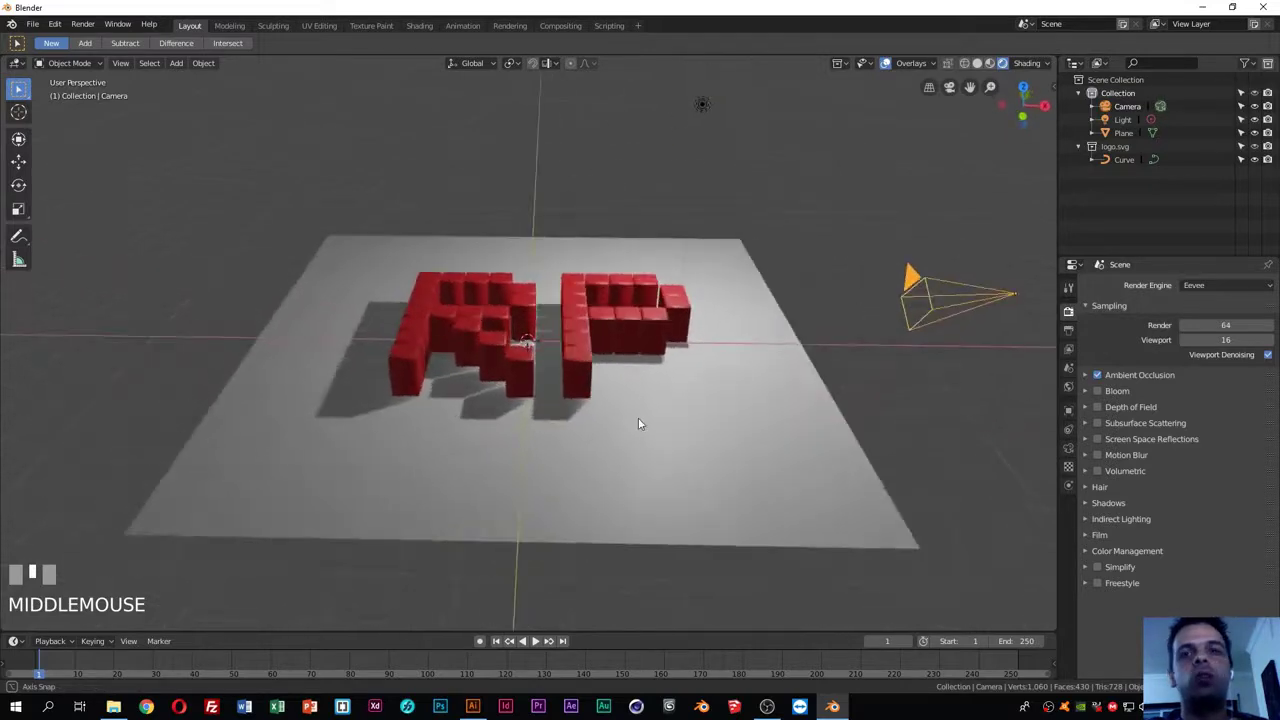
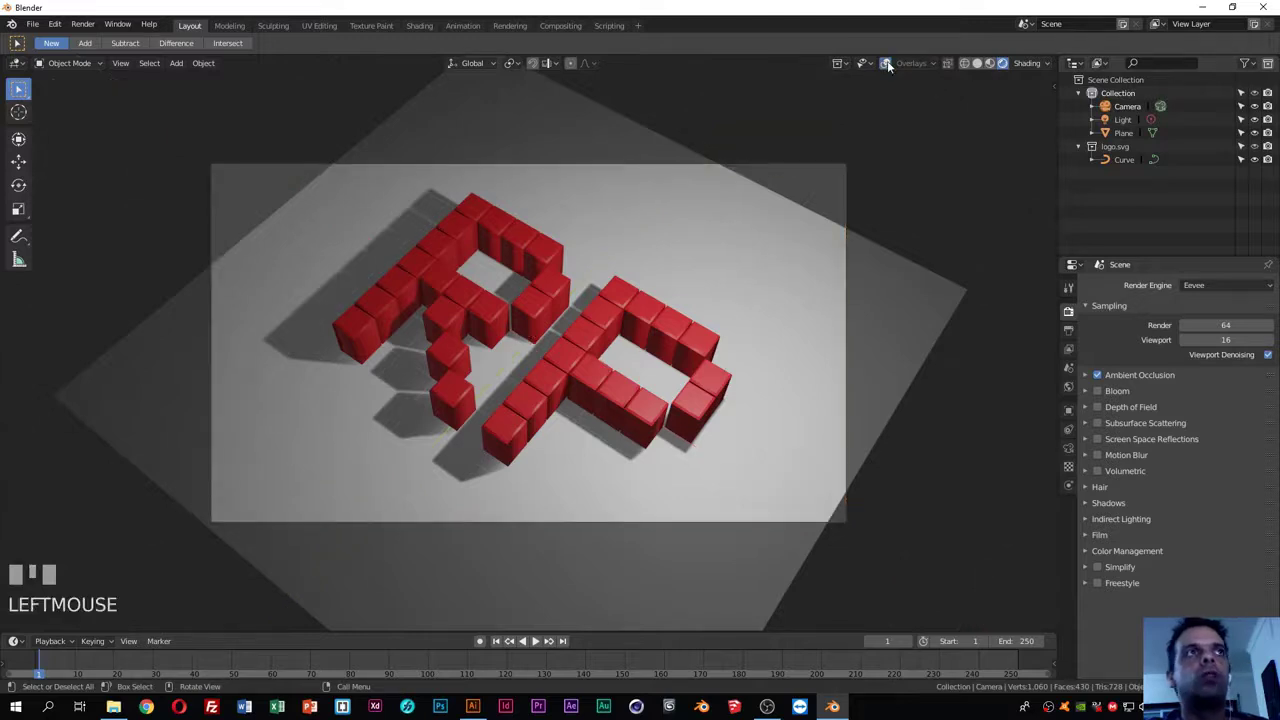
Step: Turn the viewport overlays back on while framing the RP logo through the camera
left_click(894, 71)
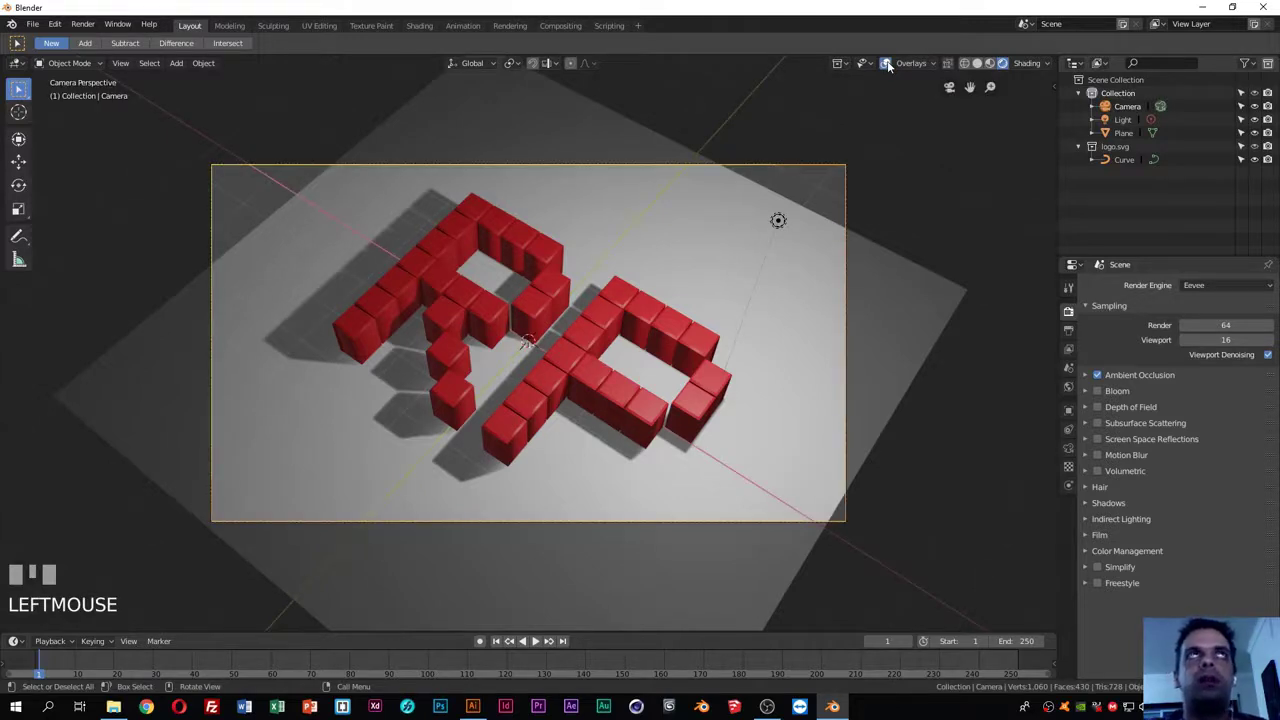